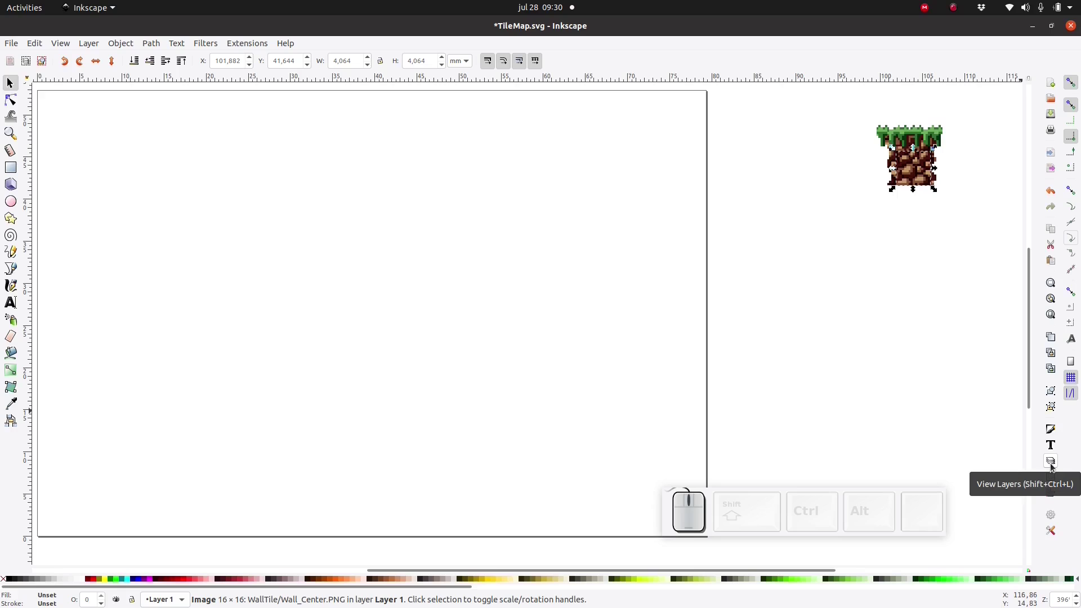
# Show the Layers panel and rename the drawing's only layer, Layer 1, to 'Tiles'.
pyautogui.click(1053, 462)
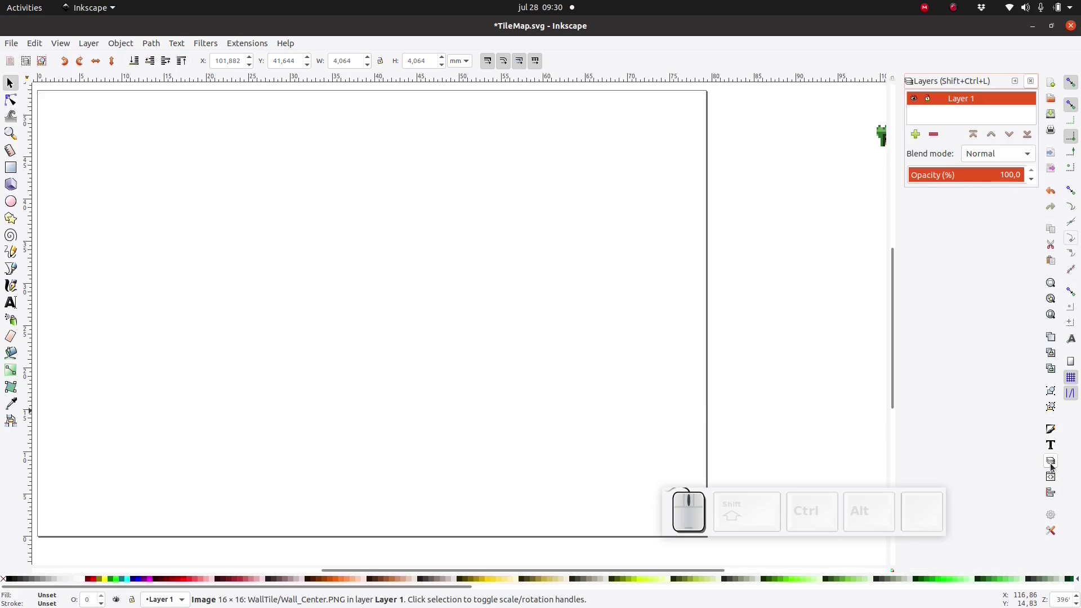
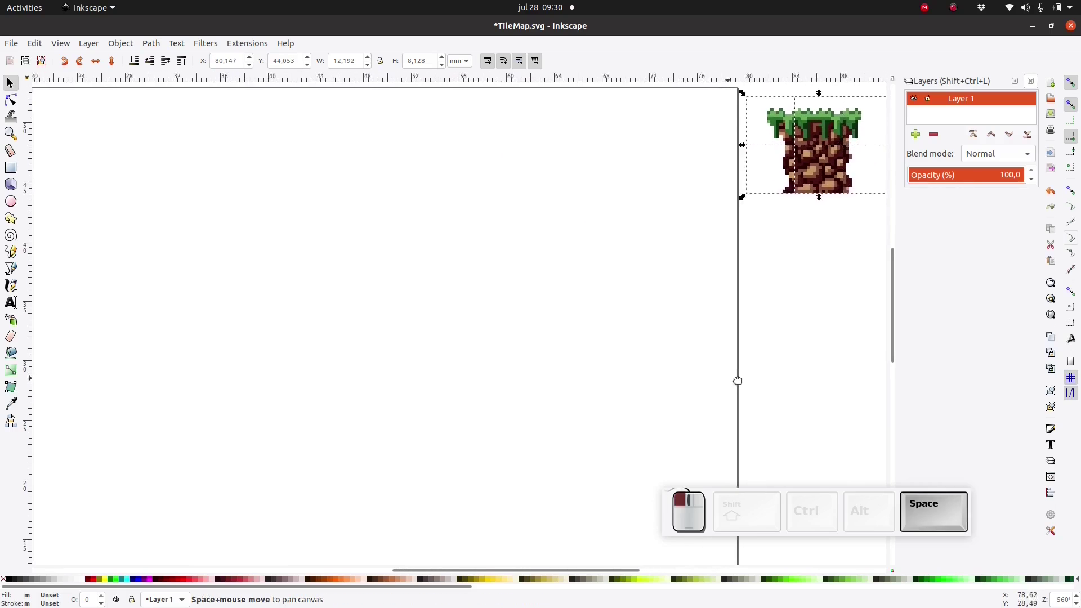
pyautogui.scroll(-3)
pyautogui.press('ctrl+space')
pyautogui.click(662, 372)
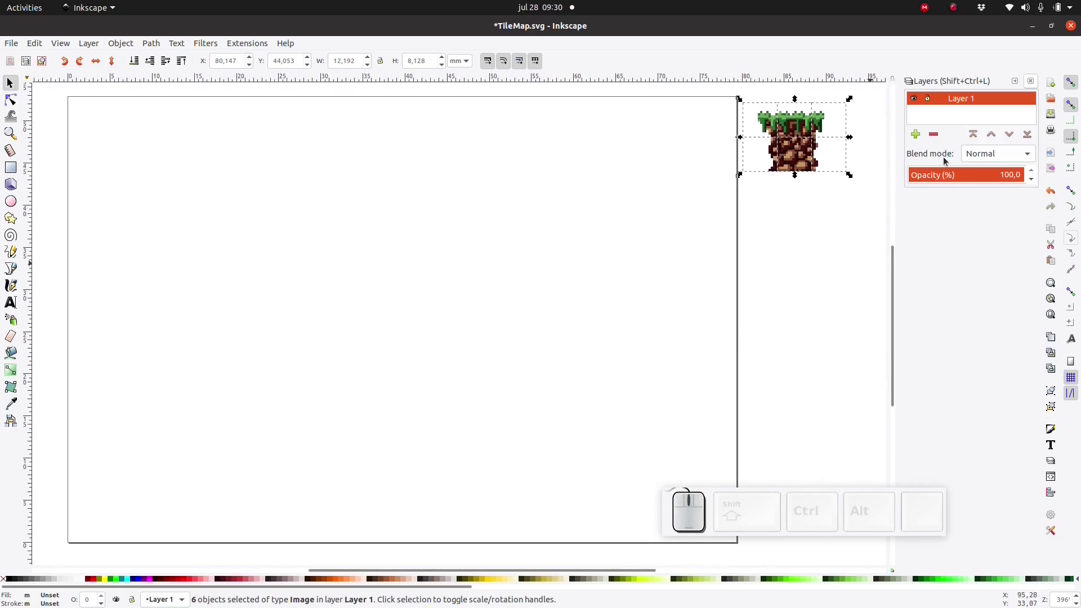
pyautogui.click(966, 101)
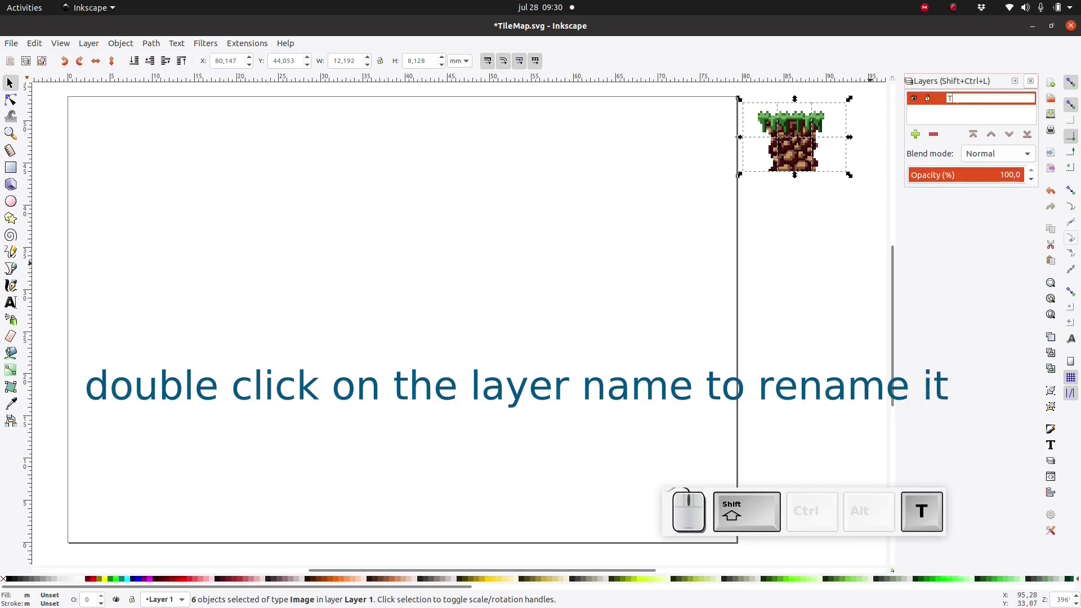
pyautogui.press('Return')
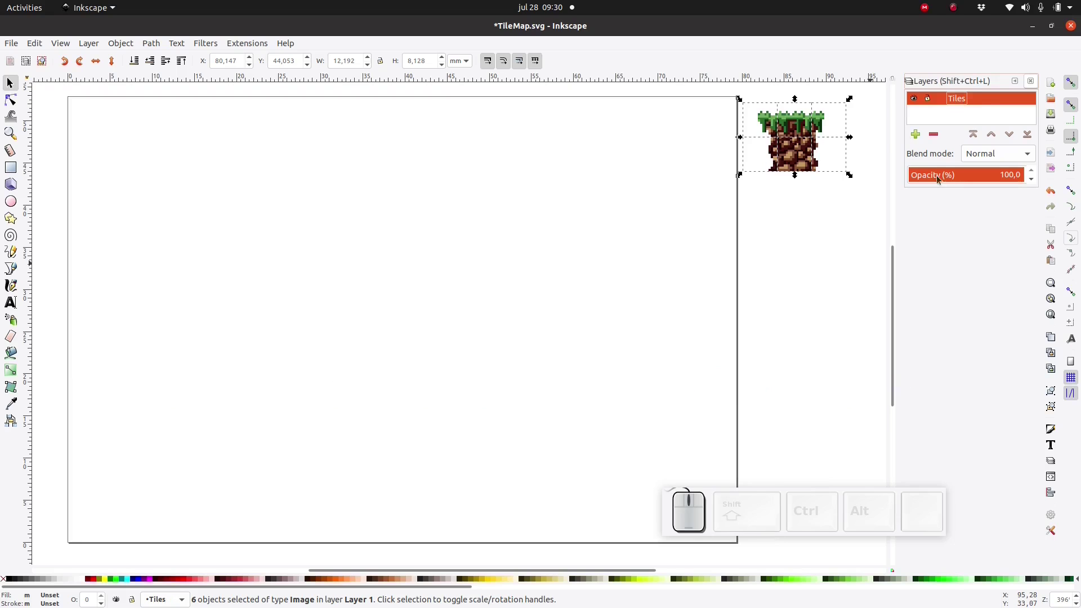
# Add a new layer named 'Tilemap'.
pyautogui.click(916, 139)
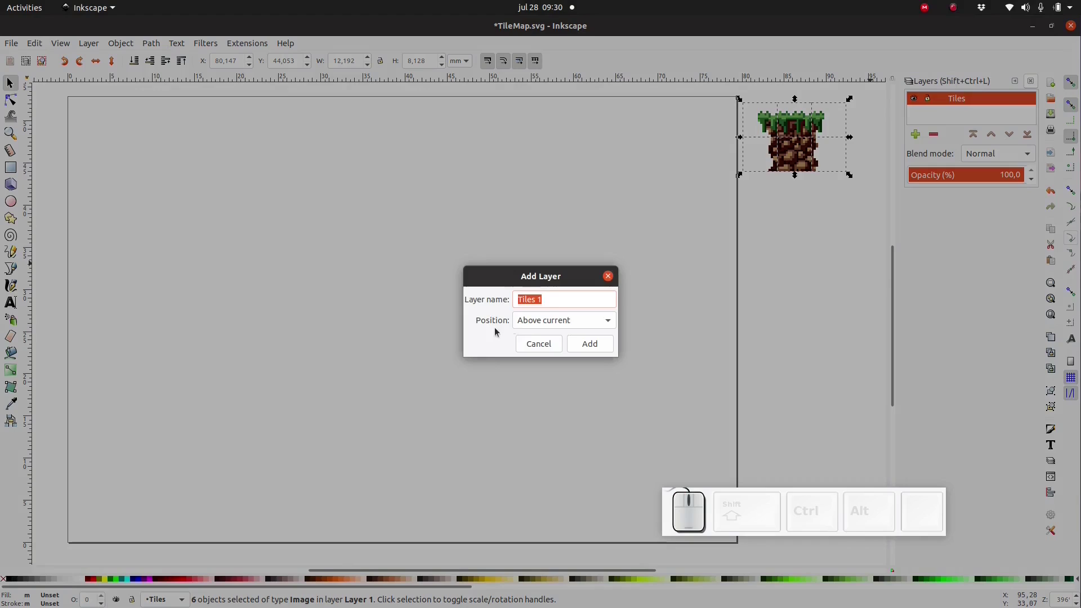
pyautogui.click(554, 293)
pyautogui.click(554, 293)
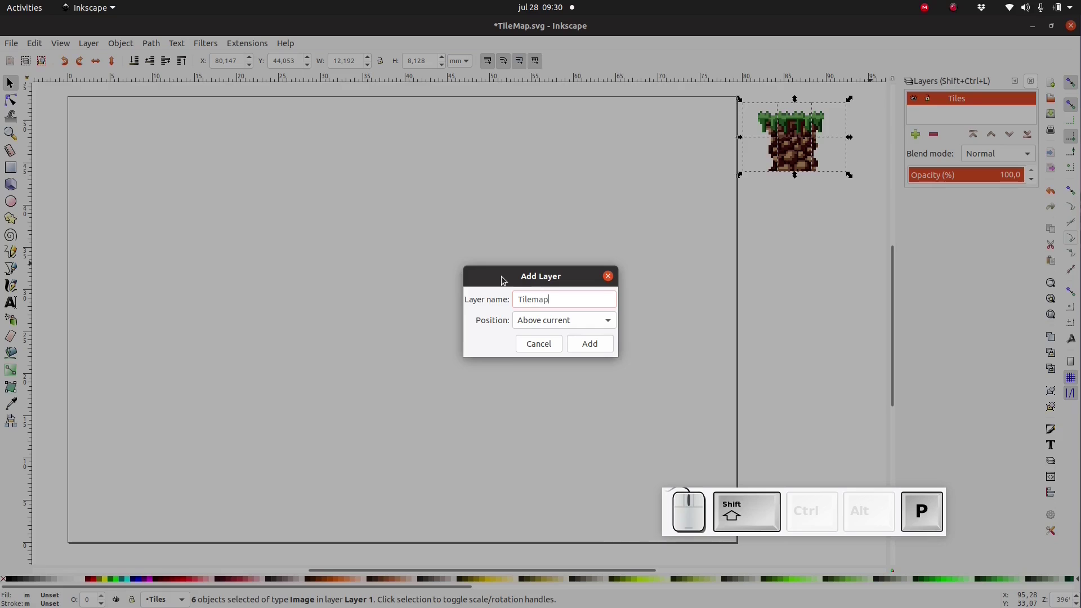
pyautogui.press('Return')
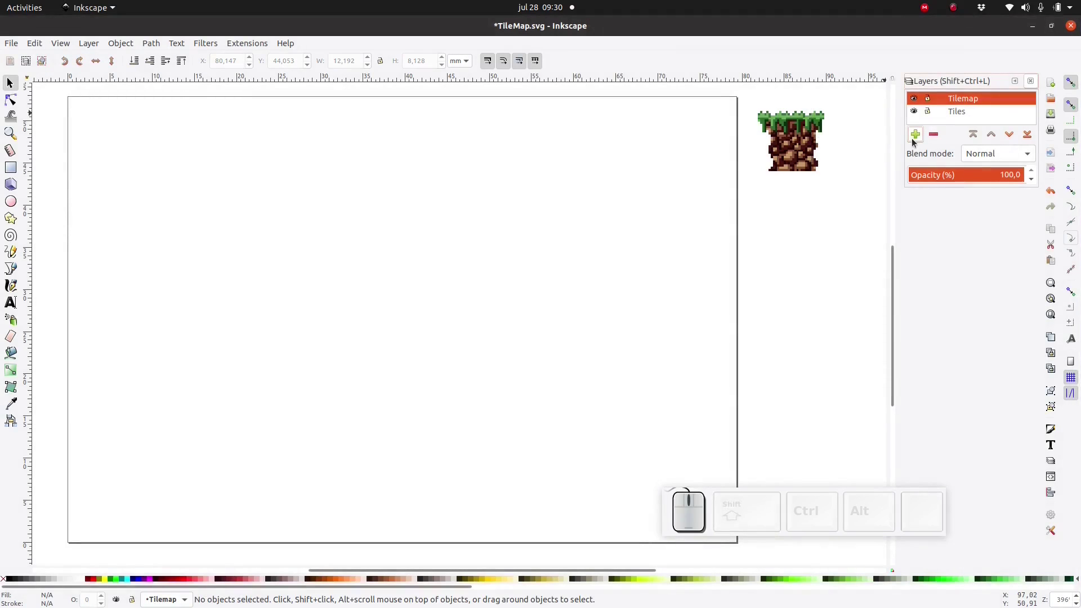
# Add a 'Background' layer and lower it to the bottom of the layer stack.
pyautogui.click(916, 138)
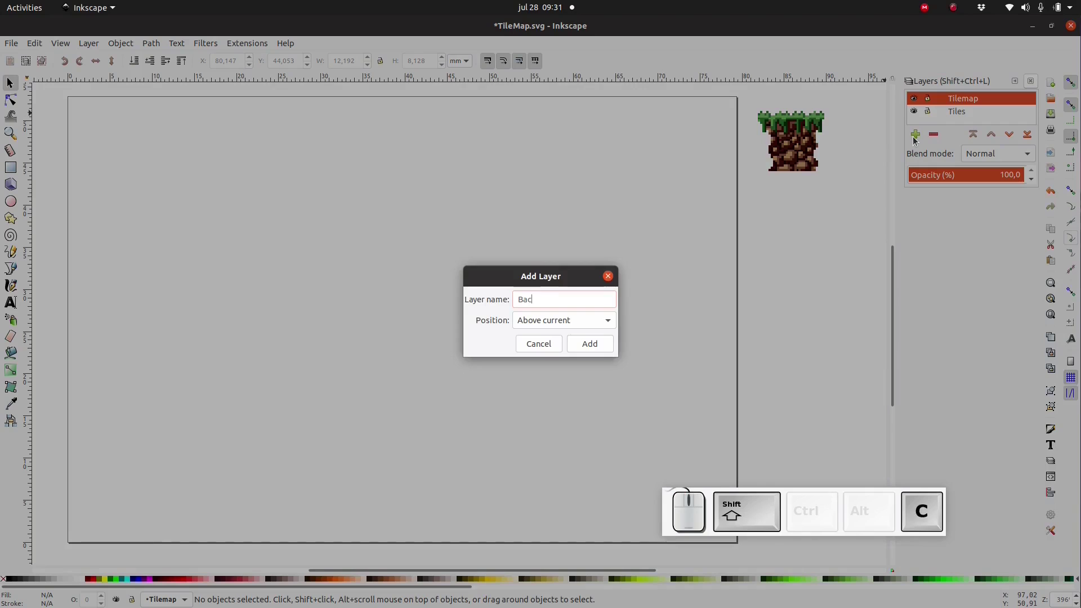
pyautogui.press('Return')
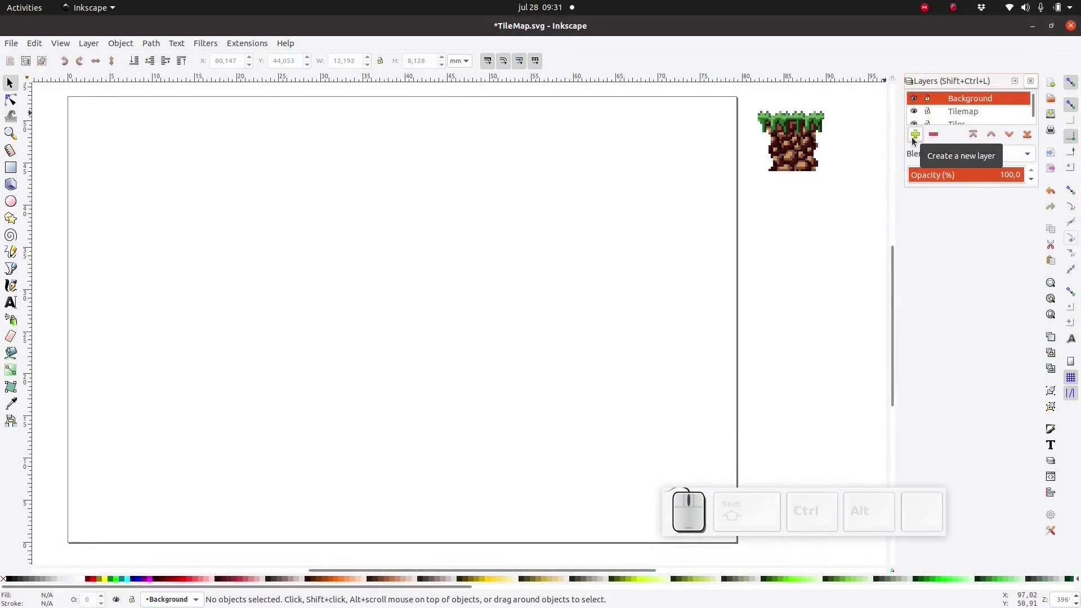
pyautogui.doubleClick(1011, 138)
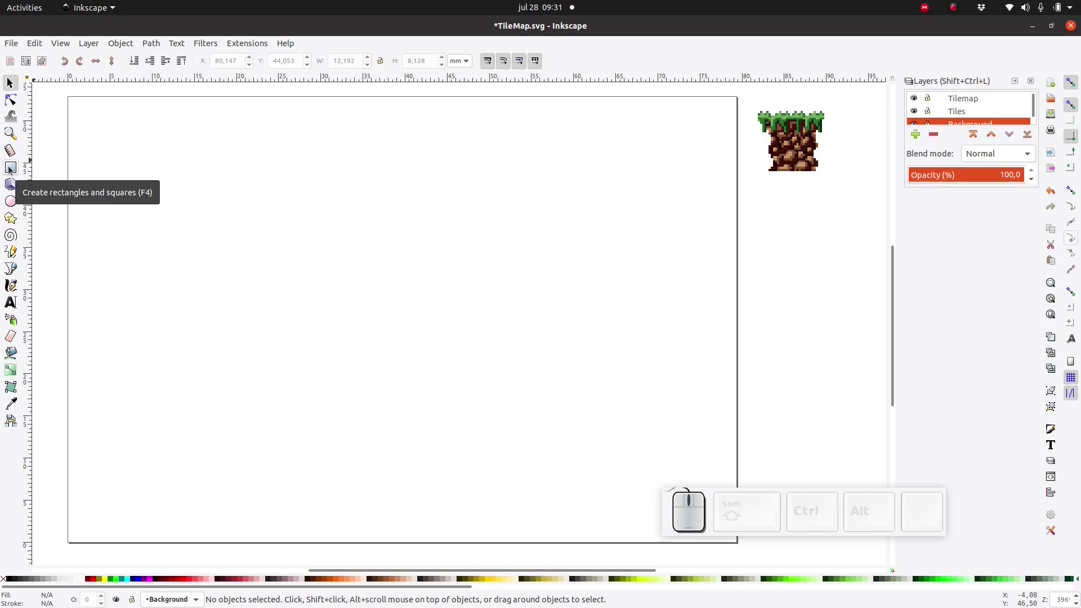
# Draw a large rectangle over most of the page and fill it yellow from the palette.
pyautogui.click(11, 167)
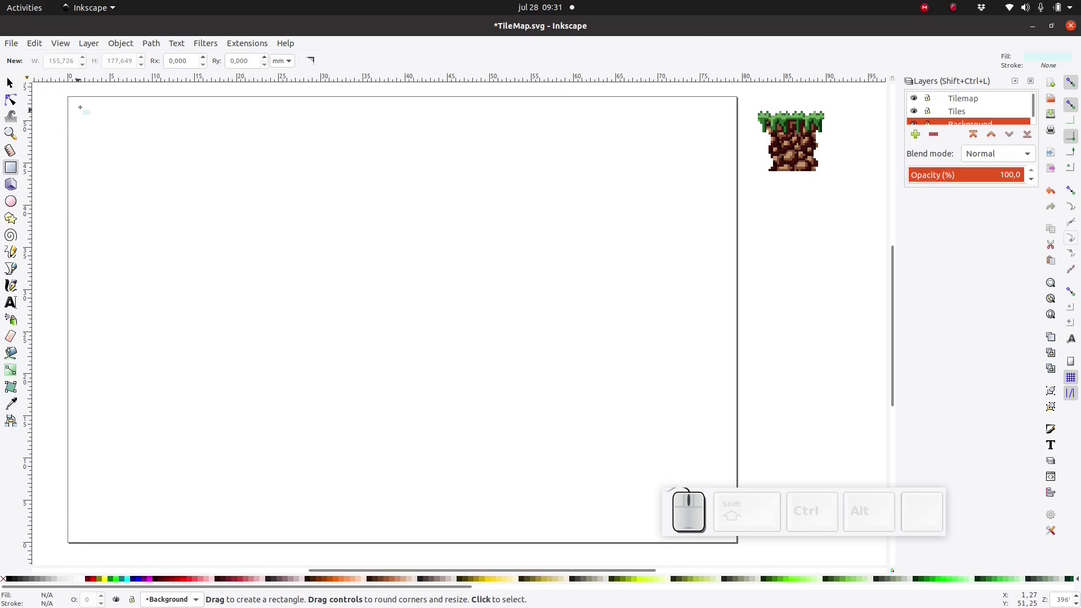
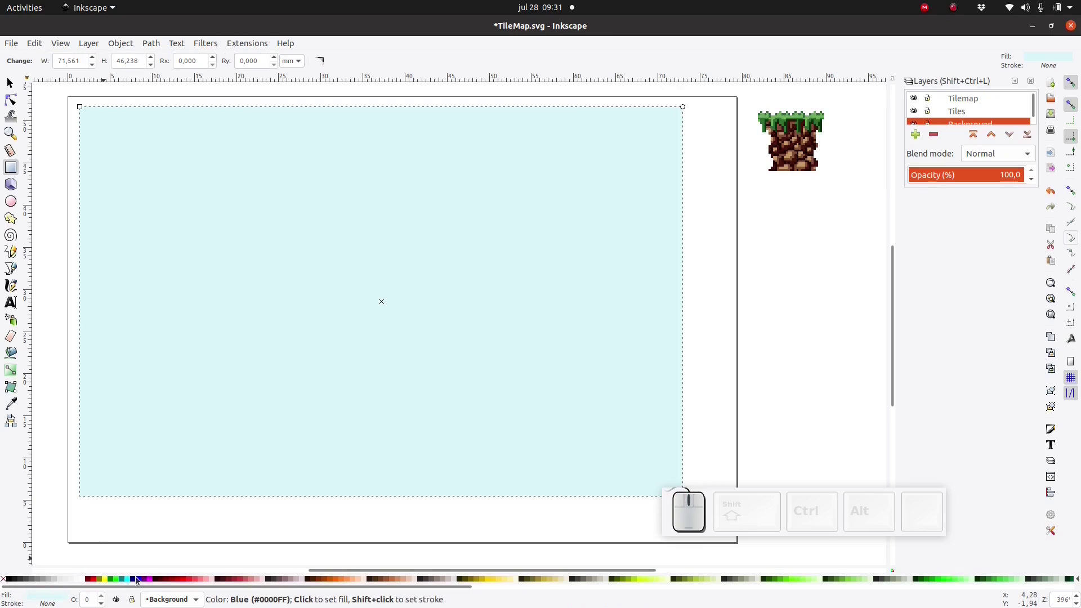
pyautogui.click(144, 580)
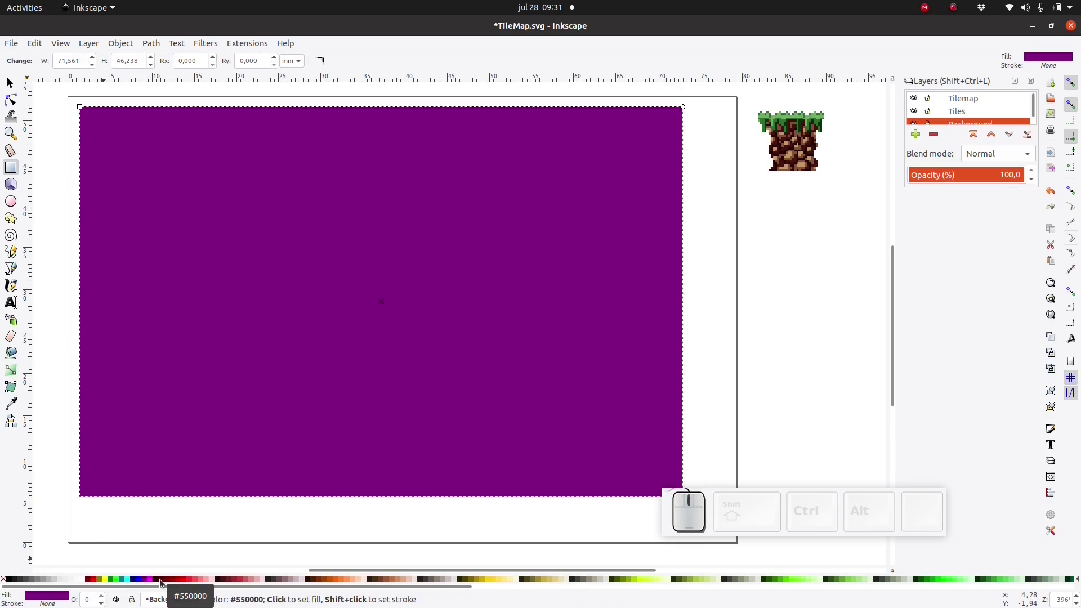
pyautogui.click(180, 577)
pyautogui.click(239, 583)
pyautogui.click(105, 580)
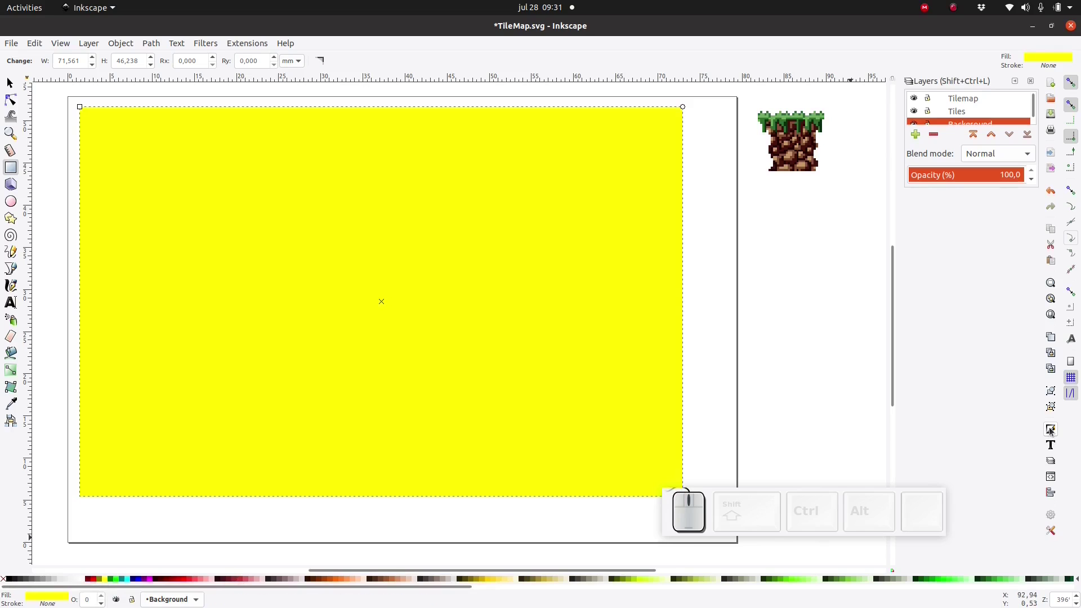
# Shift the rectangle's HSL fill from yellow to a slightly darker lime green.
pyautogui.click(1052, 429)
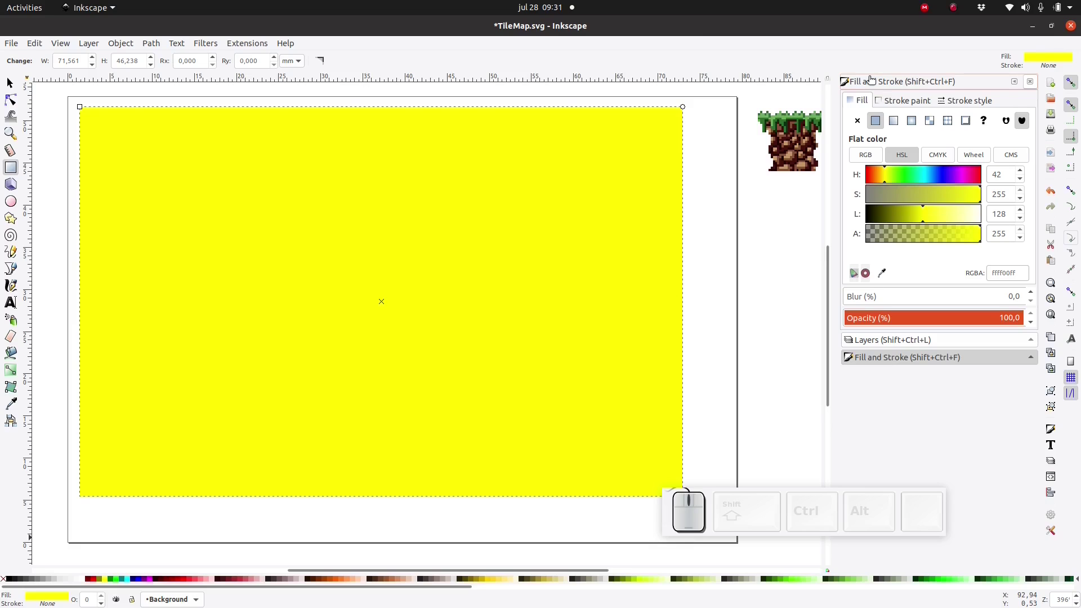
pyautogui.moveTo(903, 172); pyautogui.dragTo(882, 177)
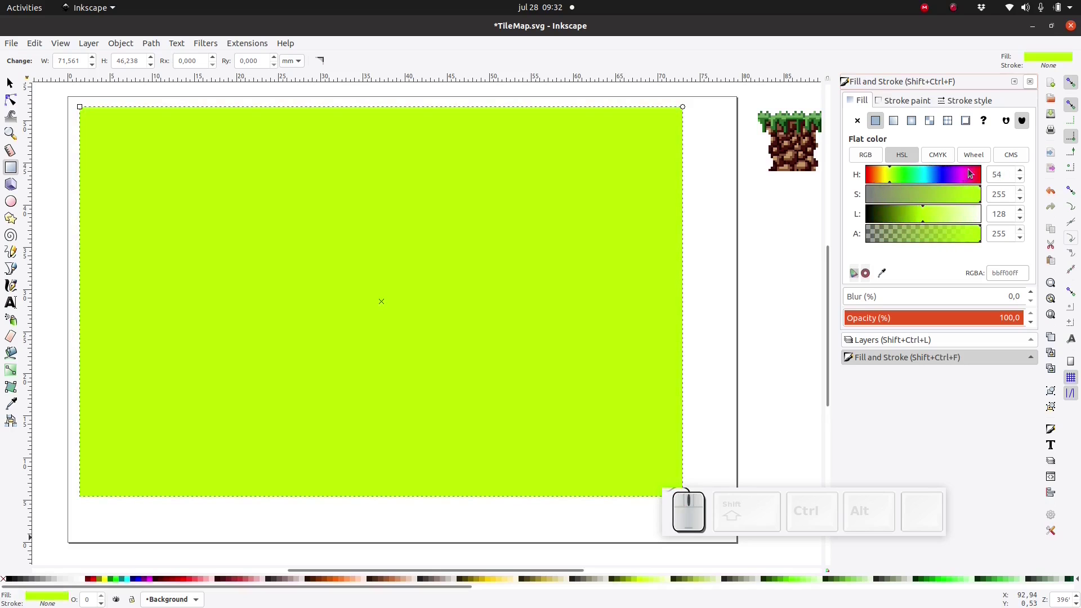
pyautogui.moveTo(914, 211); pyautogui.dragTo(901, 149)
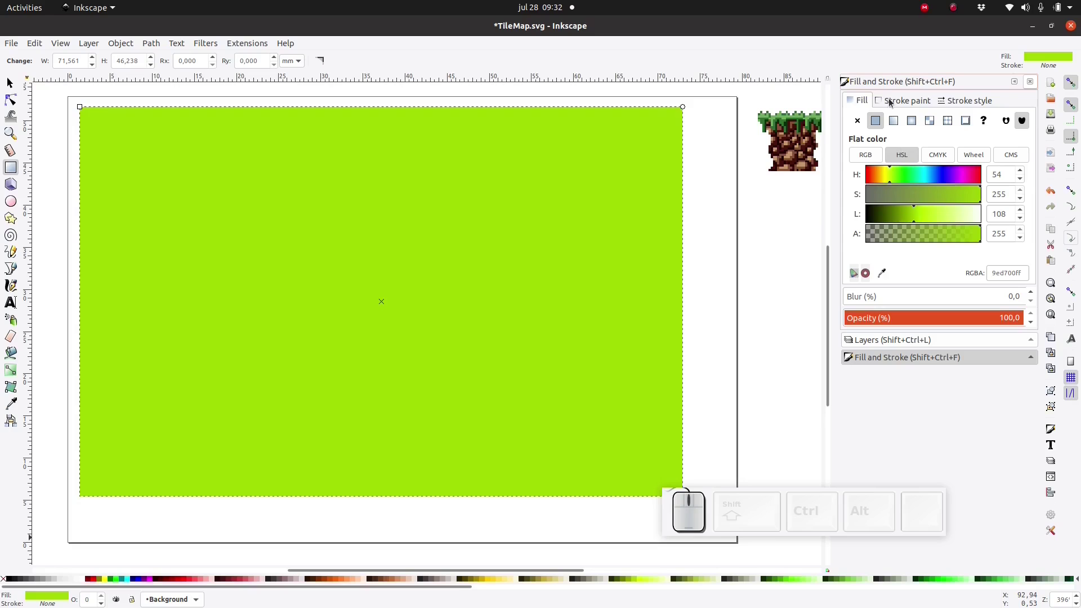
# Set the rectangle's stroke paint to none so it has no outline.
pyautogui.click(891, 98)
pyautogui.click(879, 124)
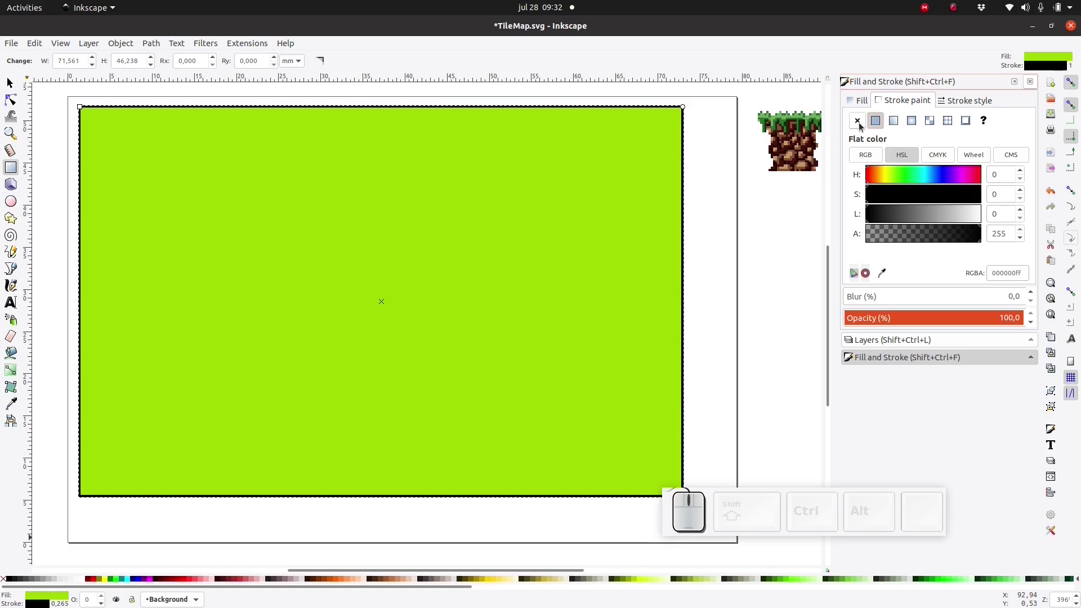
pyautogui.click(861, 124)
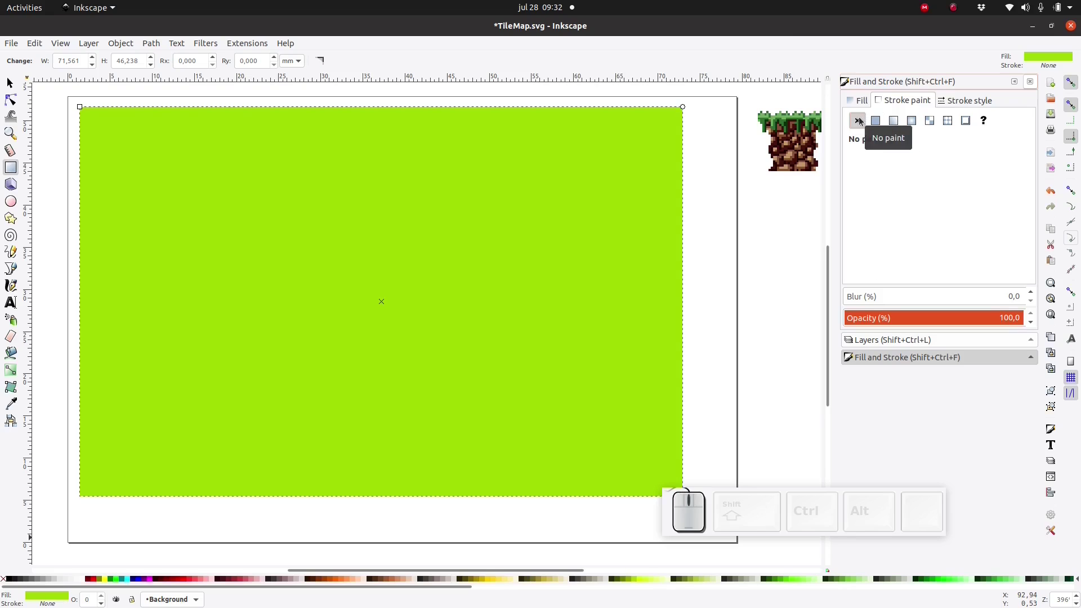
# Enable snapping and move the green rectangle to the page's top-left corner.
pyautogui.click(859, 102)
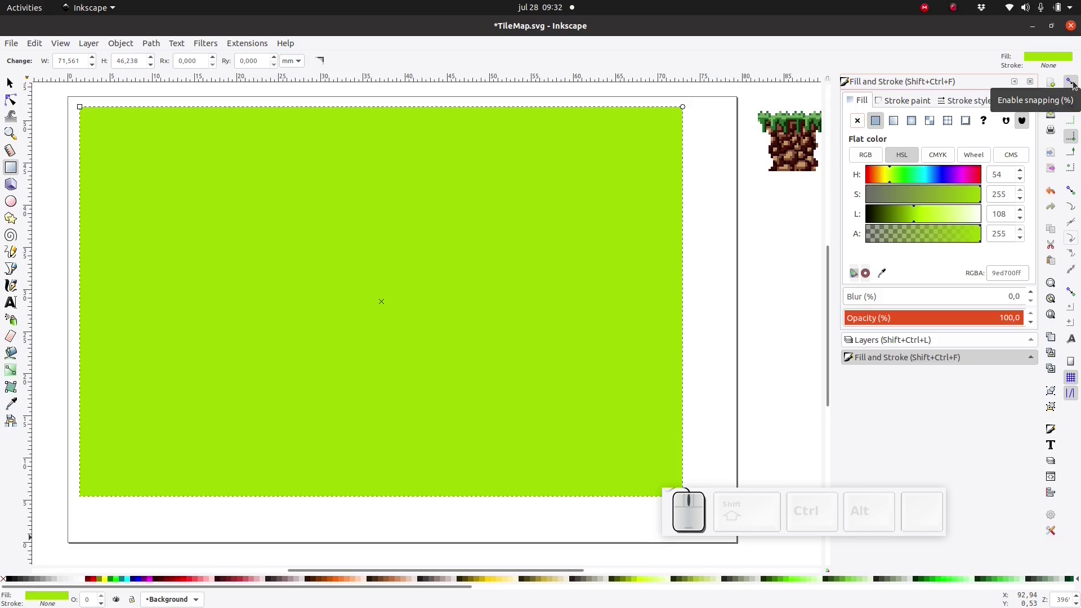
pyautogui.click(13, 76)
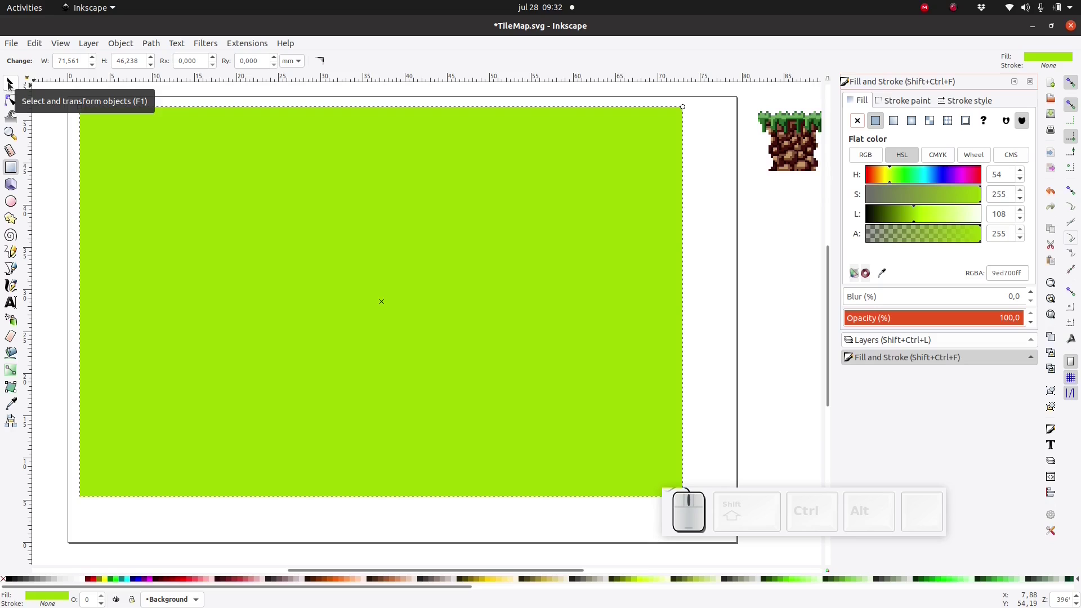
pyautogui.click(10, 82)
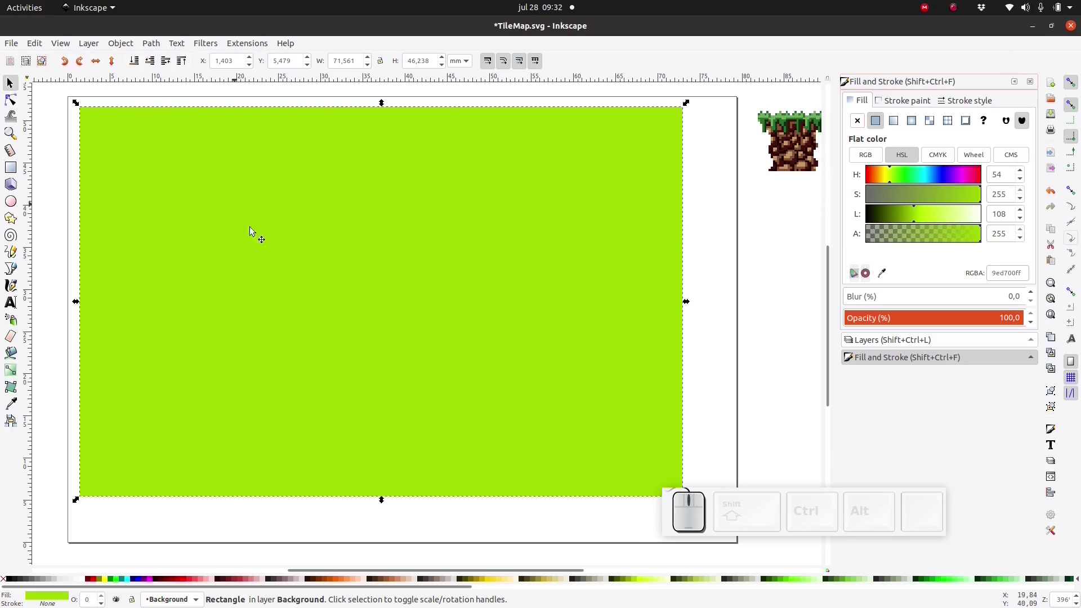
pyautogui.moveTo(502, 362); pyautogui.dragTo(184, 229)
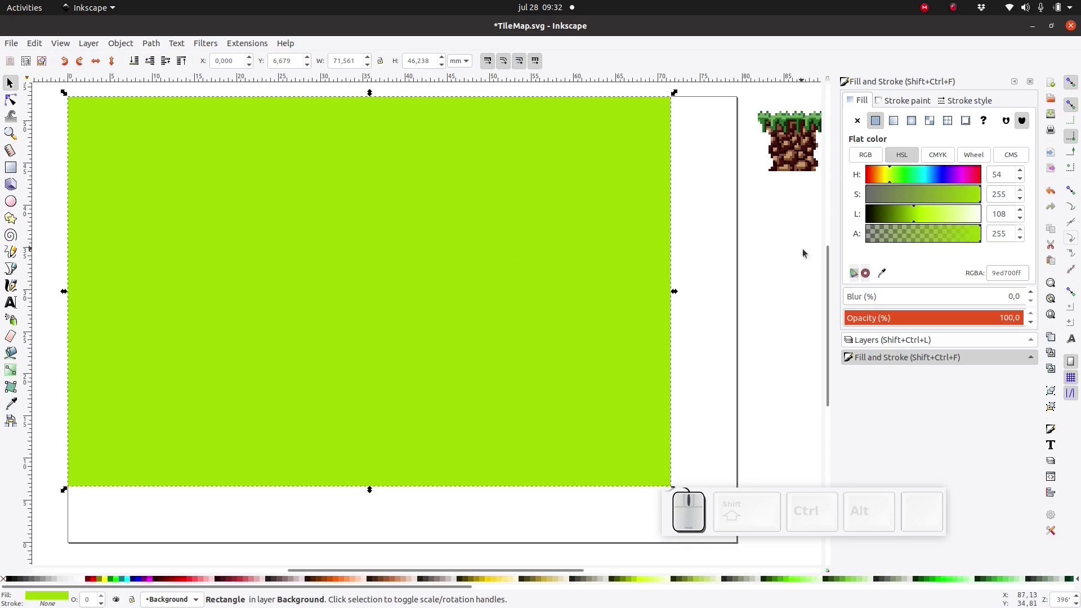
pyautogui.moveTo(831, 318); pyautogui.dragTo(831, 348)
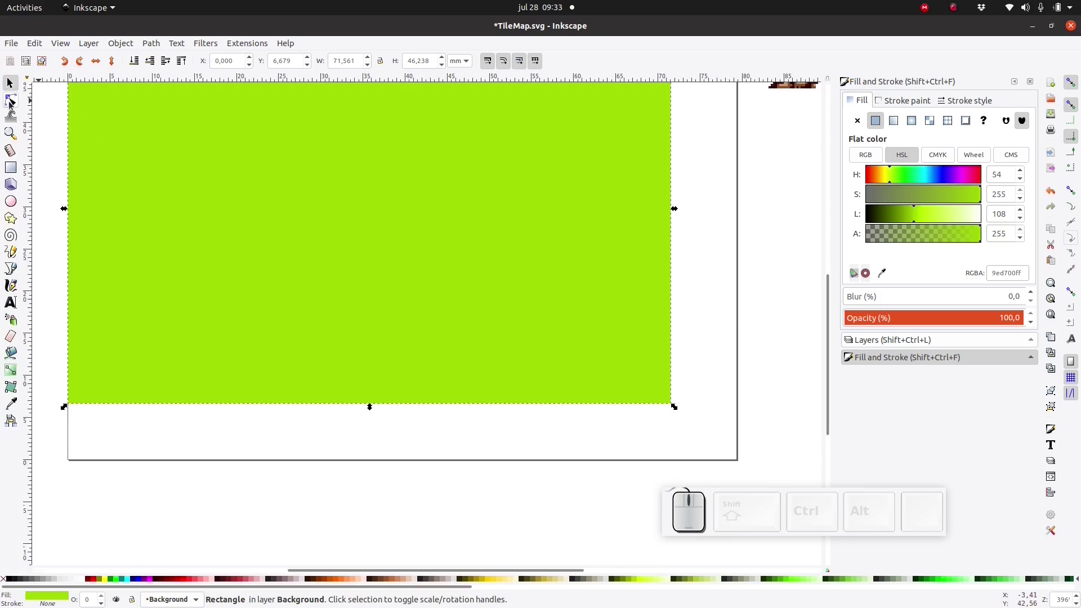
# Stretch the rectangle's corner to snap onto the page's bottom-right corner.
pyautogui.click(12, 104)
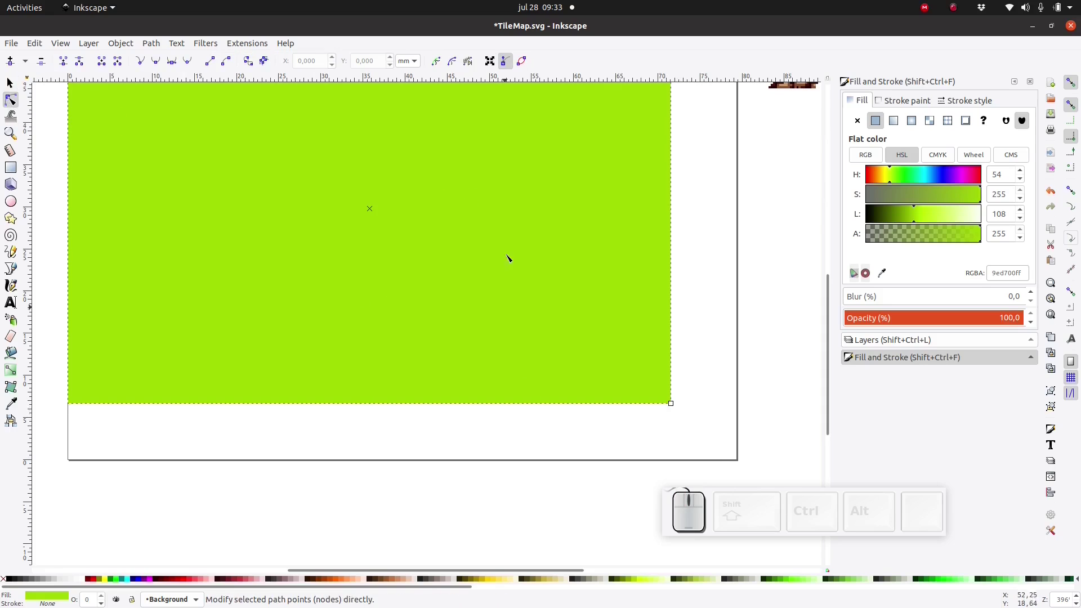
pyautogui.moveTo(674, 406); pyautogui.dragTo(765, 439)
pyautogui.click(14, 76)
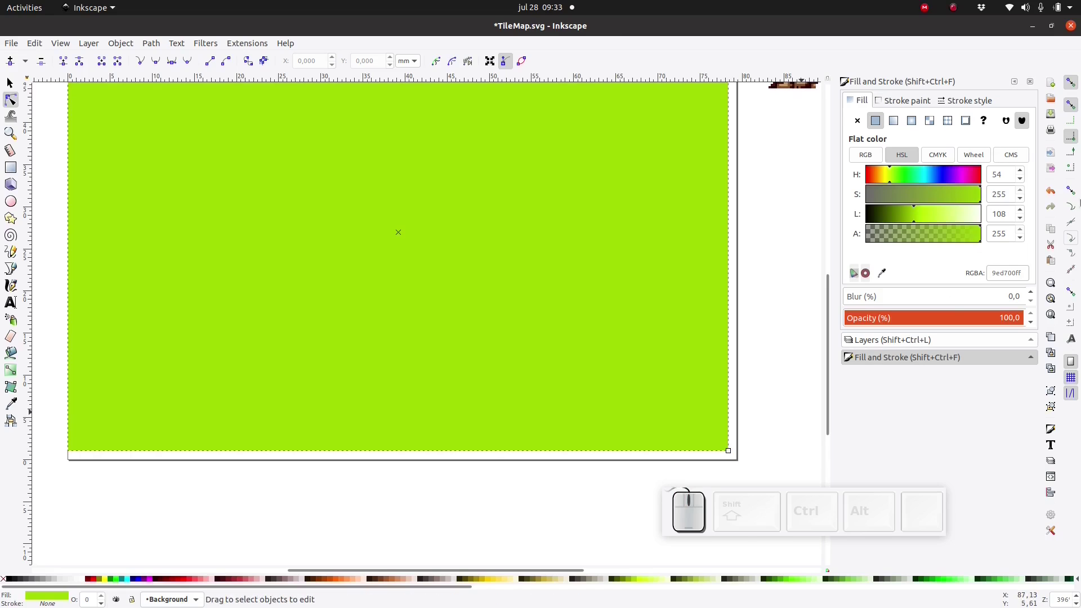
pyautogui.click(1075, 188)
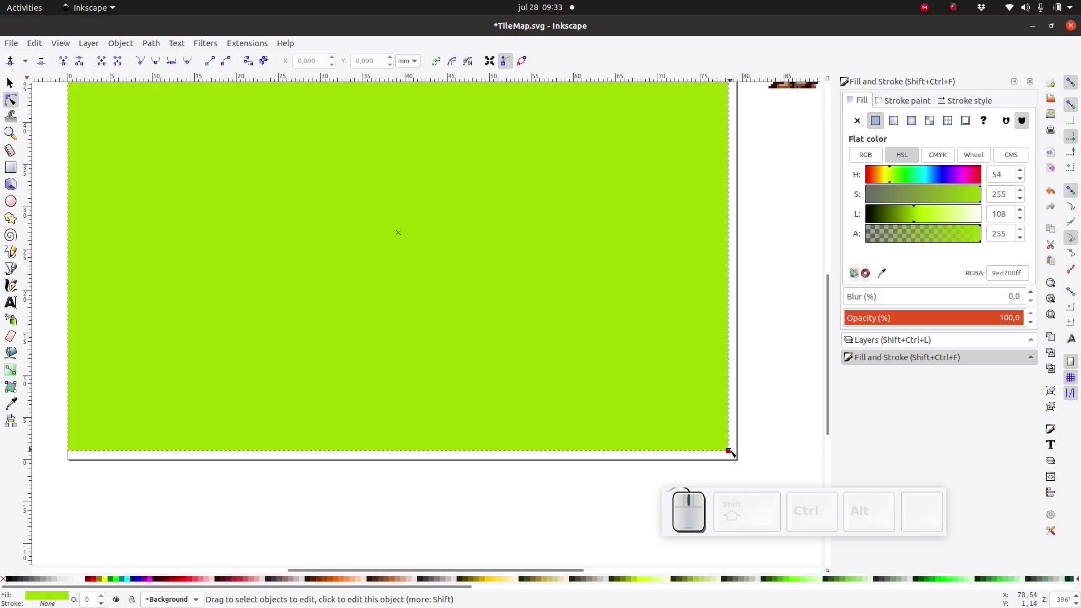
pyautogui.moveTo(734, 451); pyautogui.dragTo(966, 380)
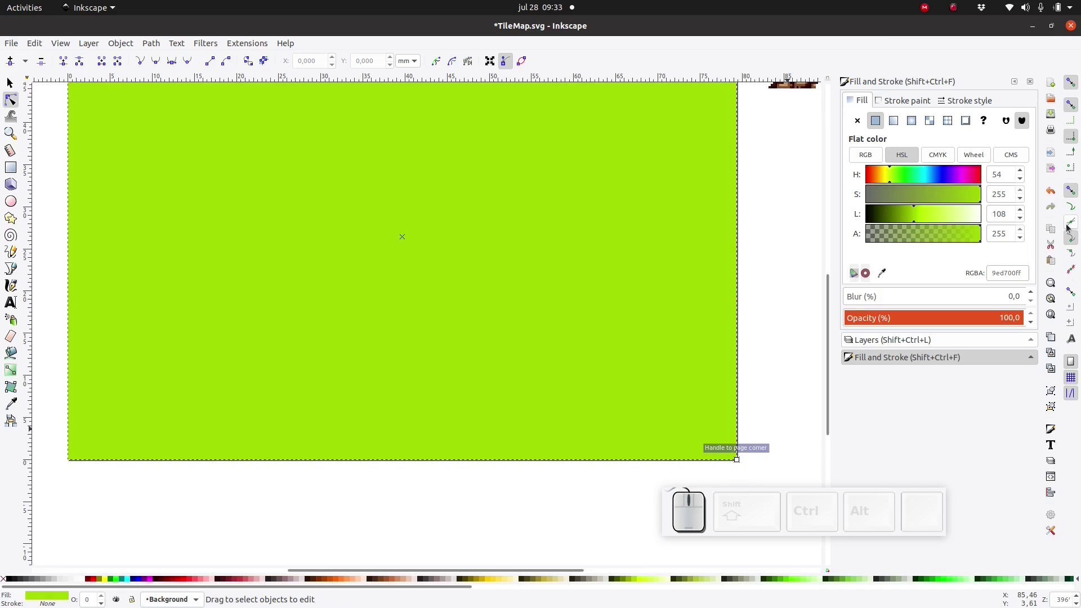
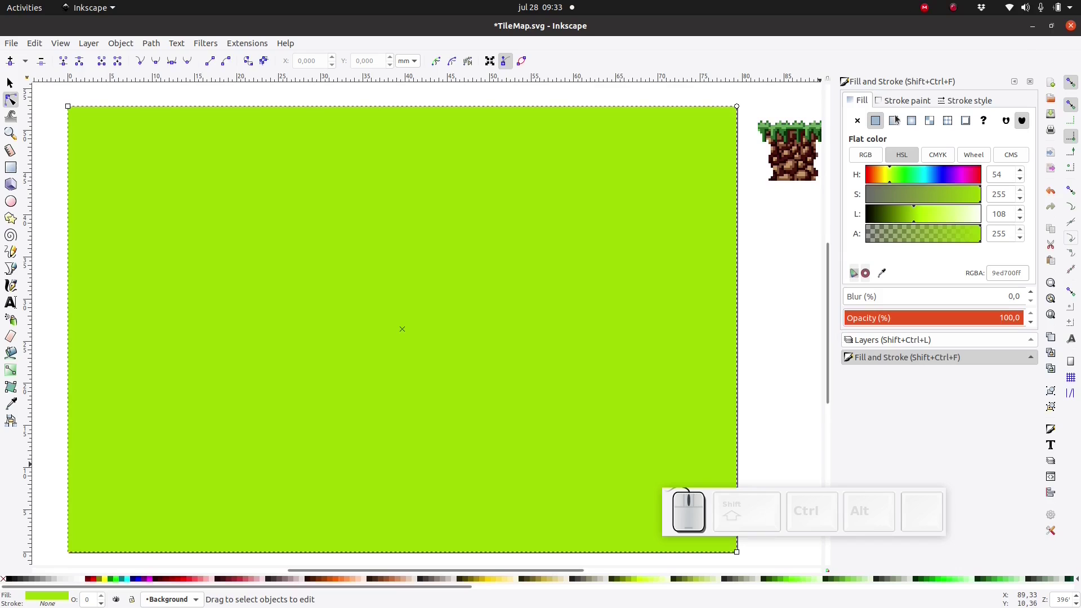
# Drag the gradient handles into a vertical run from the top edge to the bottom edge.
pyautogui.click(897, 122)
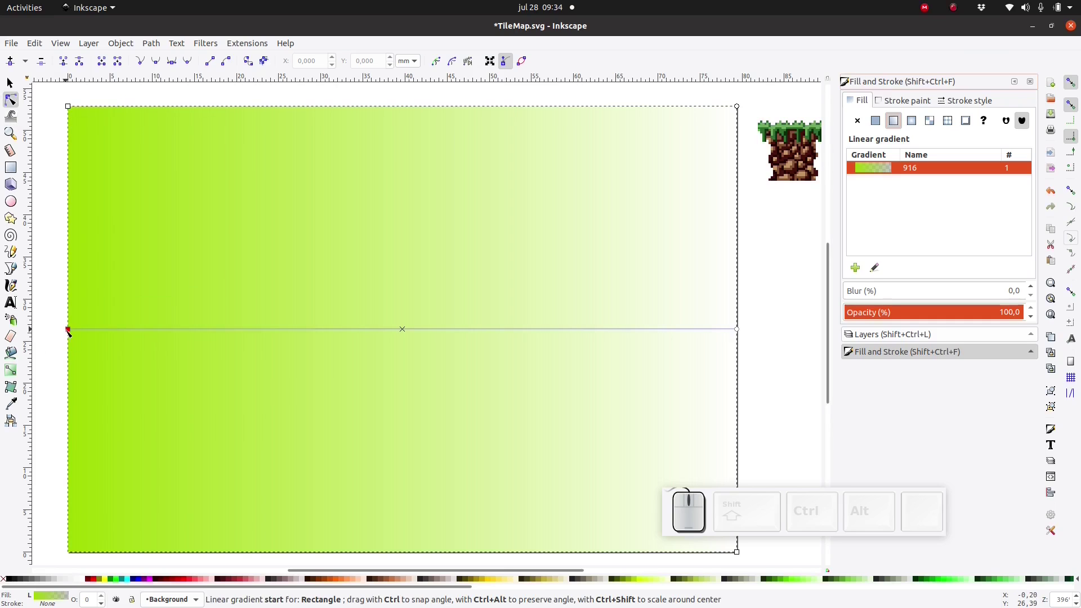
pyautogui.moveTo(69, 331); pyautogui.dragTo(298, 193)
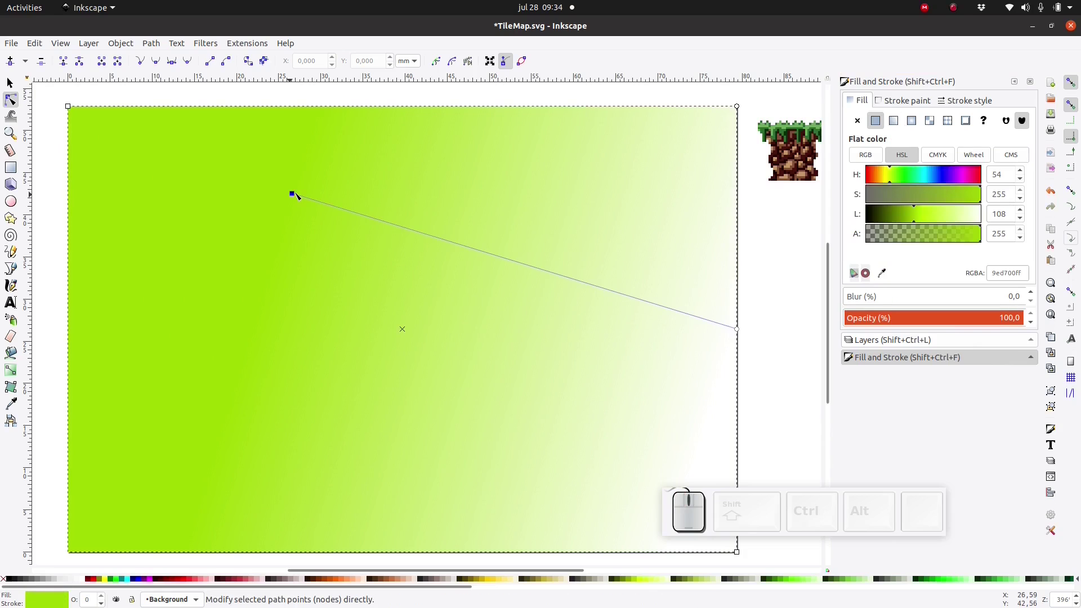
pyautogui.moveTo(741, 330); pyautogui.dragTo(298, 364)
pyautogui.moveTo(296, 368); pyautogui.dragTo(284, 537)
pyautogui.moveTo(297, 193); pyautogui.dragTo(294, 111)
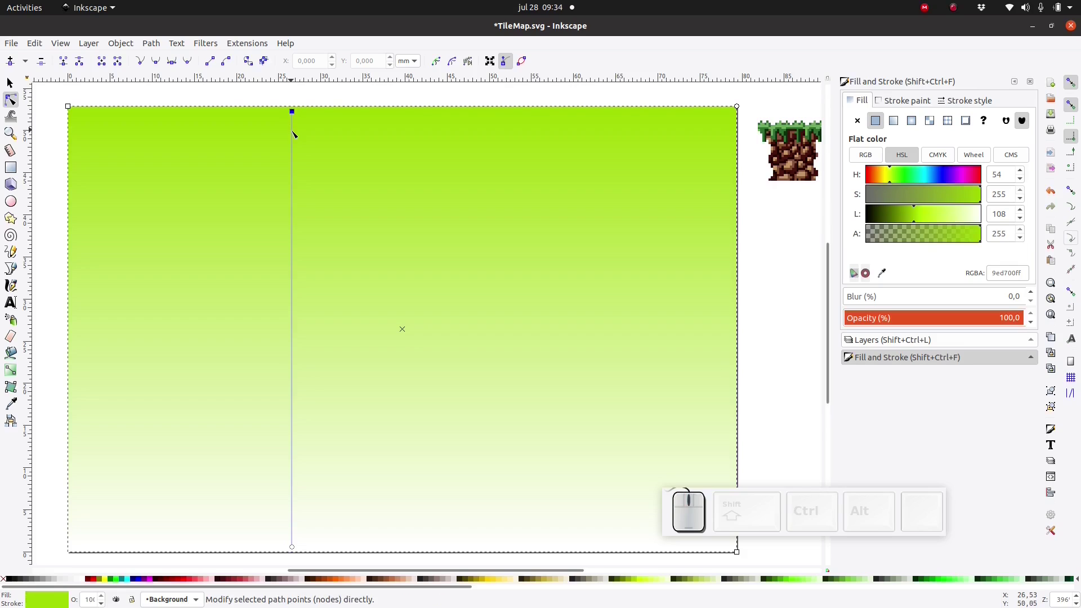
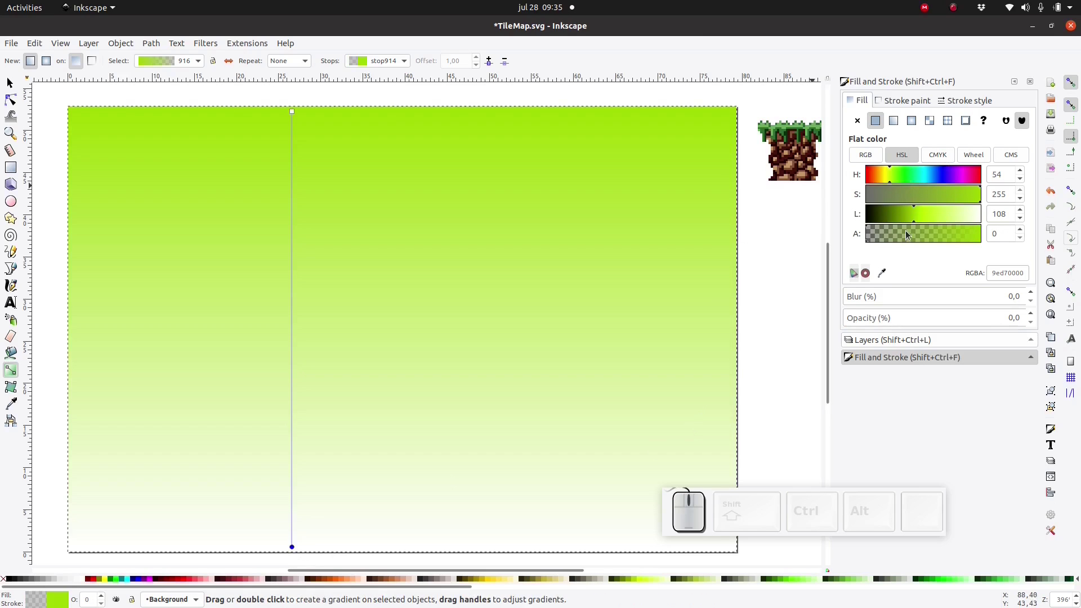
# Make the bottom gradient stop fully opaque orange and the top stop blue.
pyautogui.moveTo(900, 237); pyautogui.dragTo(1042, 232)
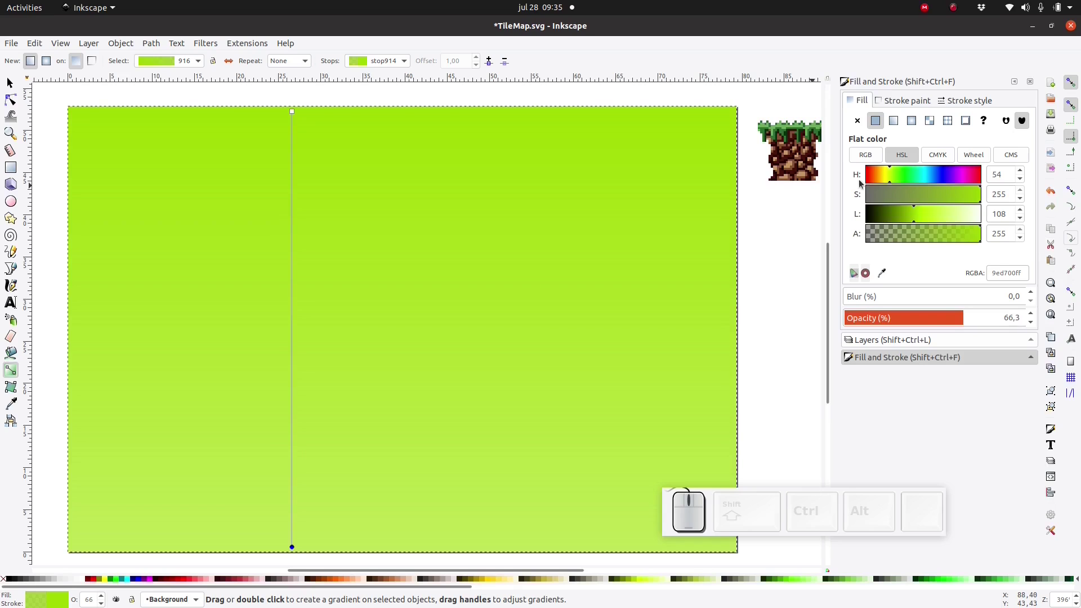
pyautogui.click(881, 172)
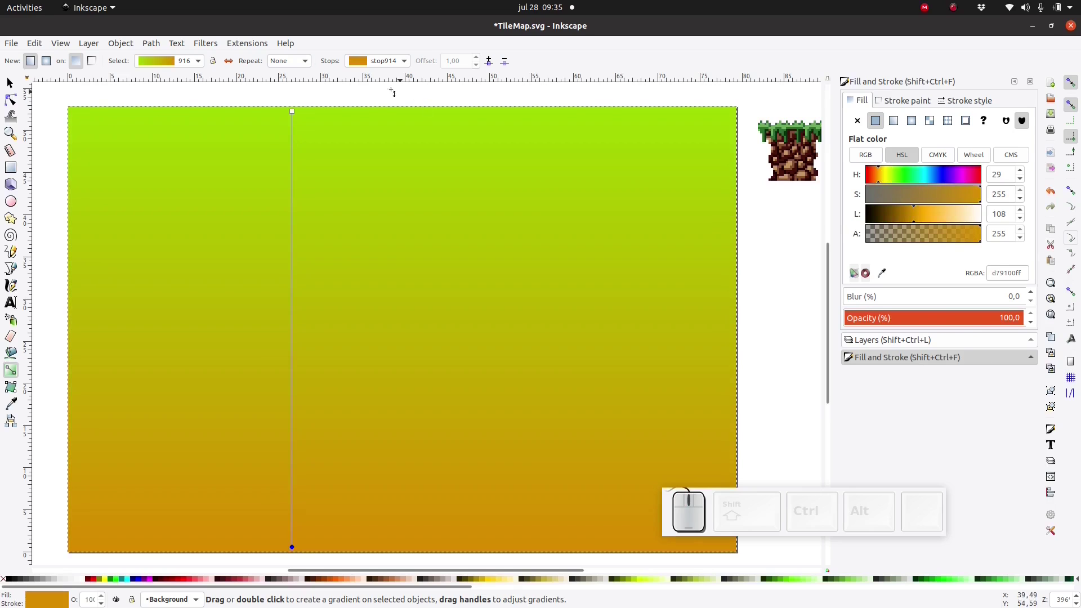
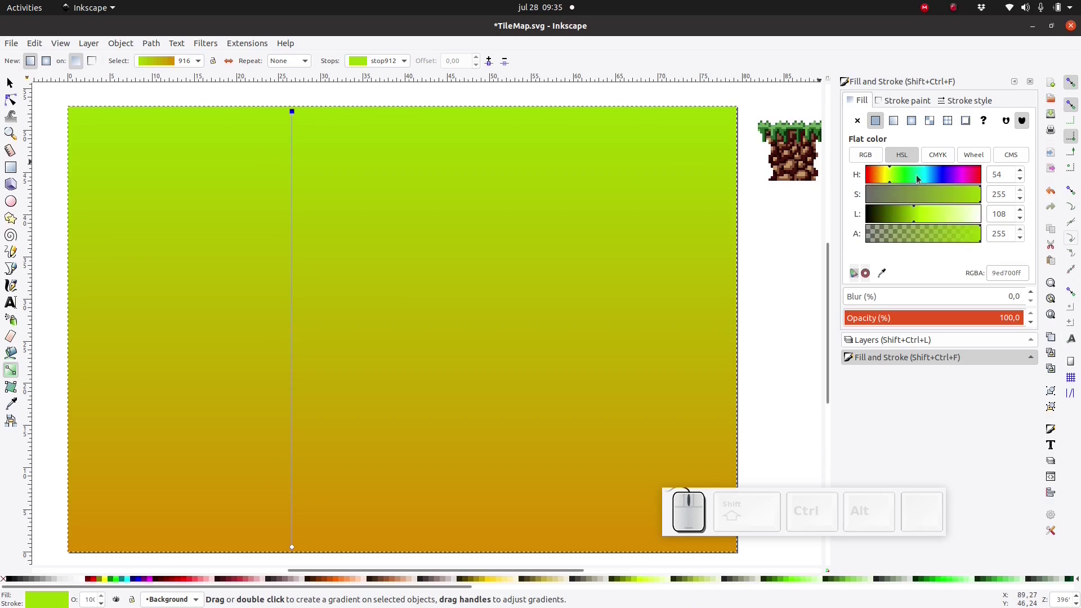
pyautogui.click(934, 172)
pyautogui.click(933, 172)
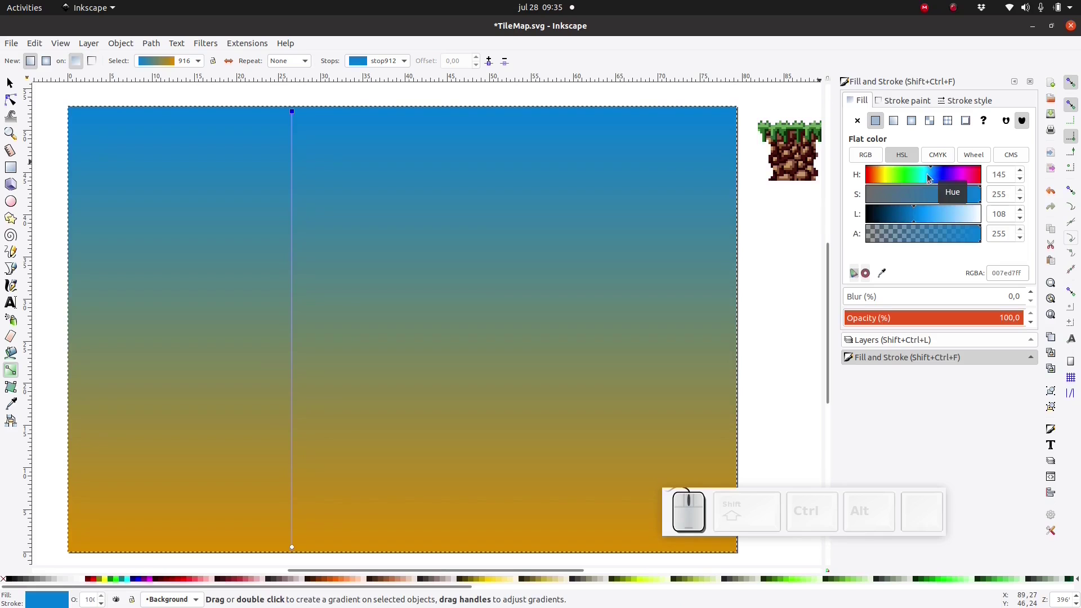
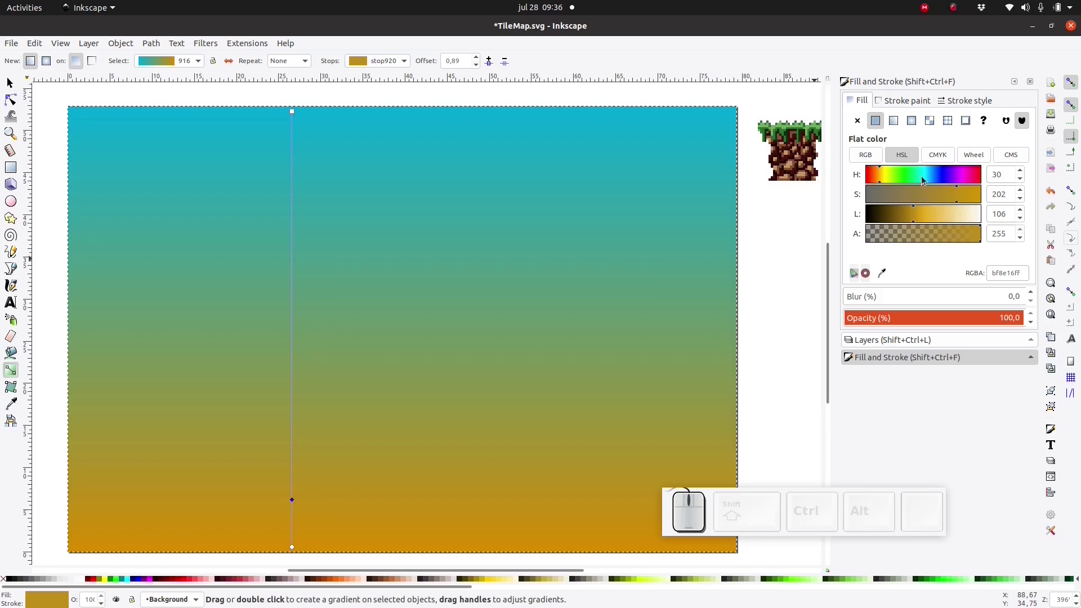
# Add a pale cyan stop near the bottom and turn the bottom stop reddish.
pyautogui.click(921, 177)
pyautogui.click(946, 214)
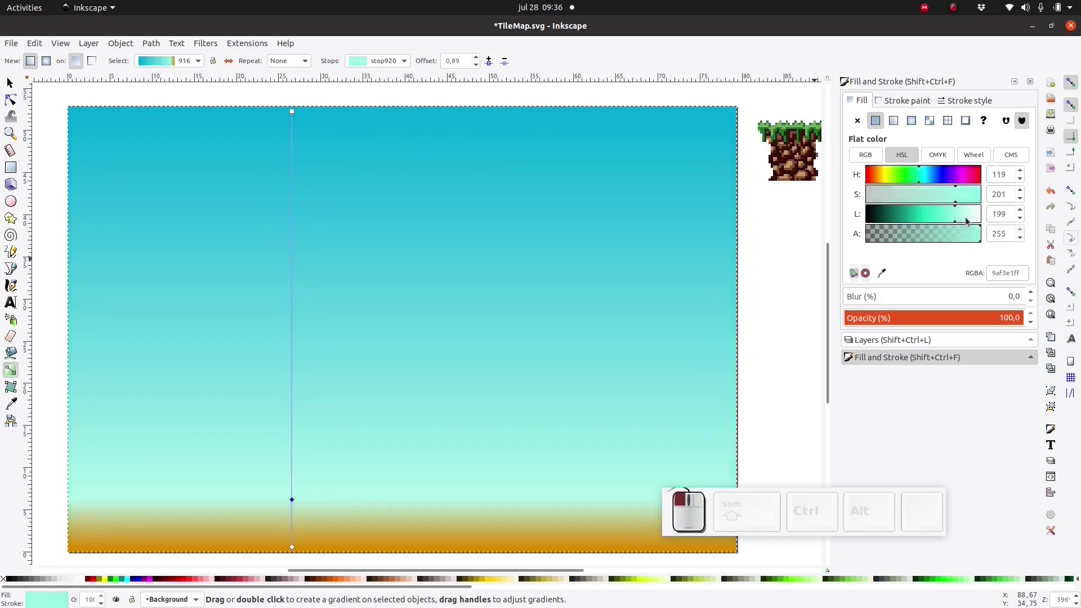
pyautogui.click(959, 217)
pyautogui.click(965, 174)
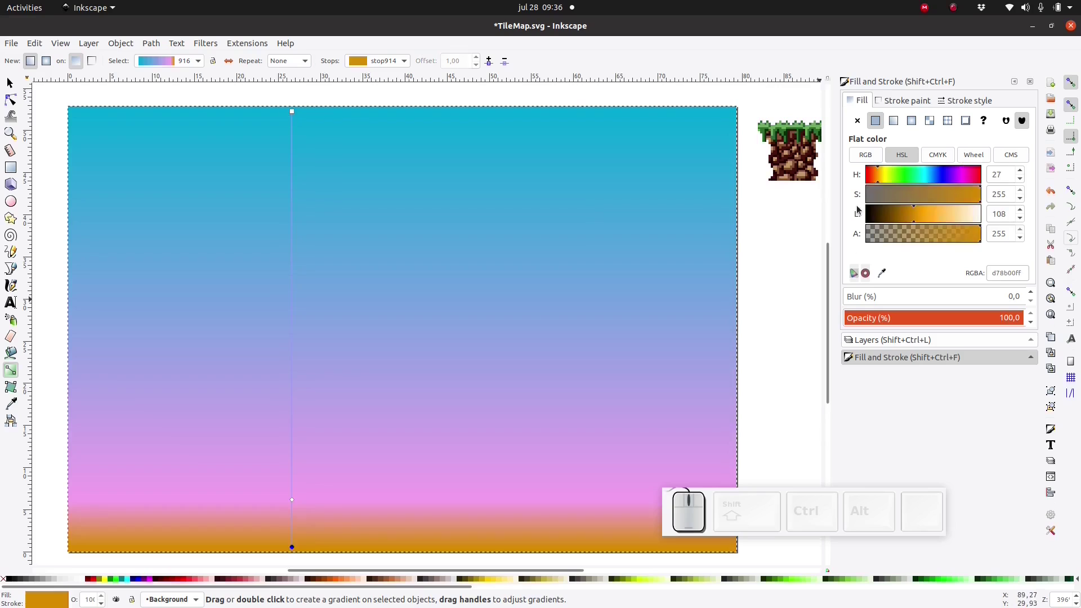
pyautogui.click(871, 170)
pyautogui.click(936, 197)
pyautogui.click(929, 214)
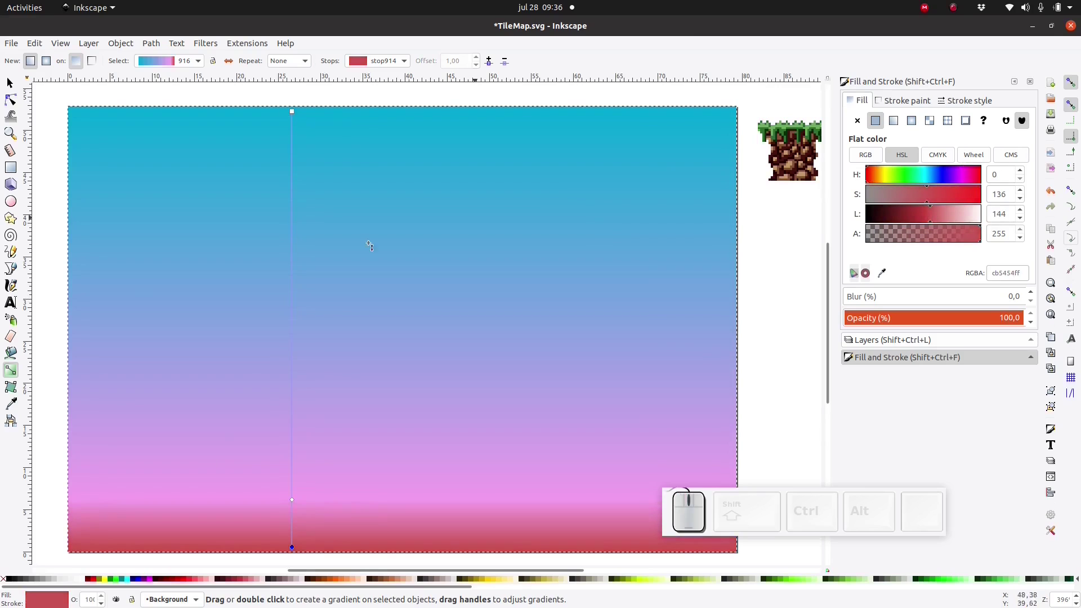
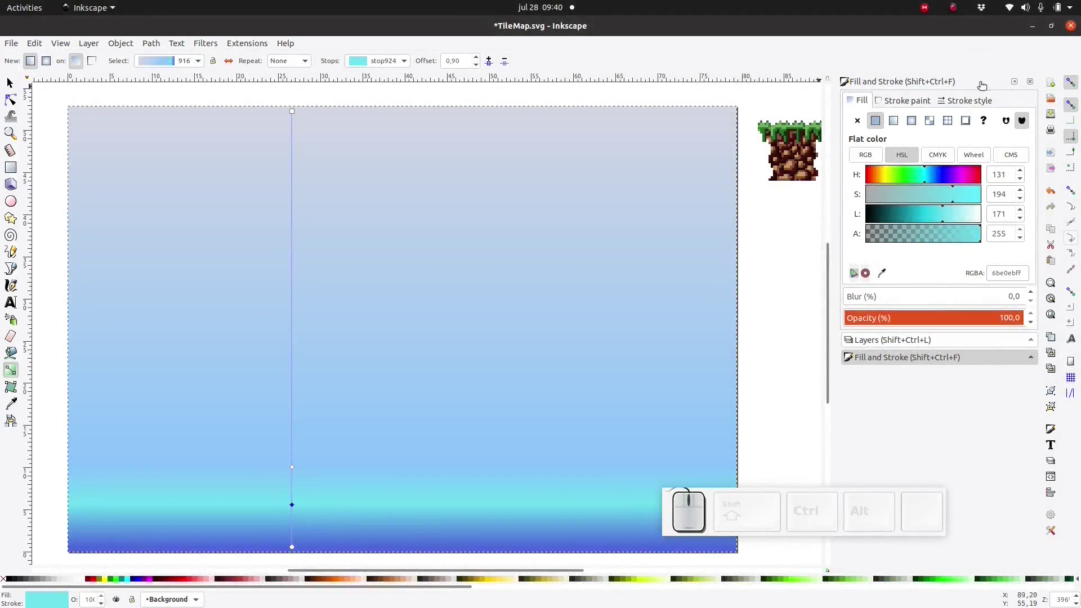
# Lock the Background layer and make Tiles the current layer.
pyautogui.click(882, 342)
pyautogui.click(865, 128)
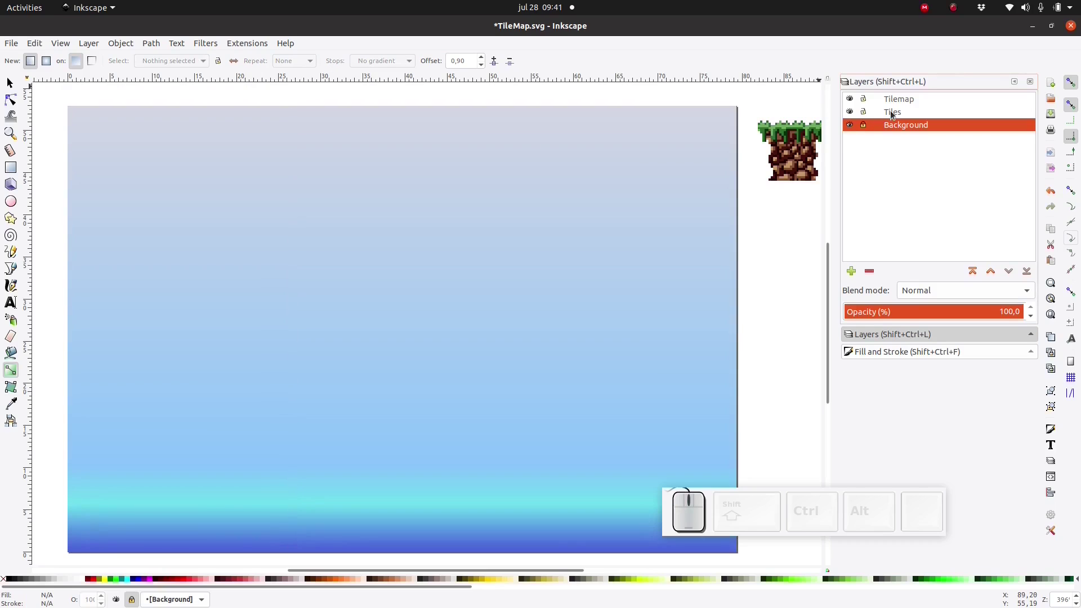
pyautogui.click(894, 113)
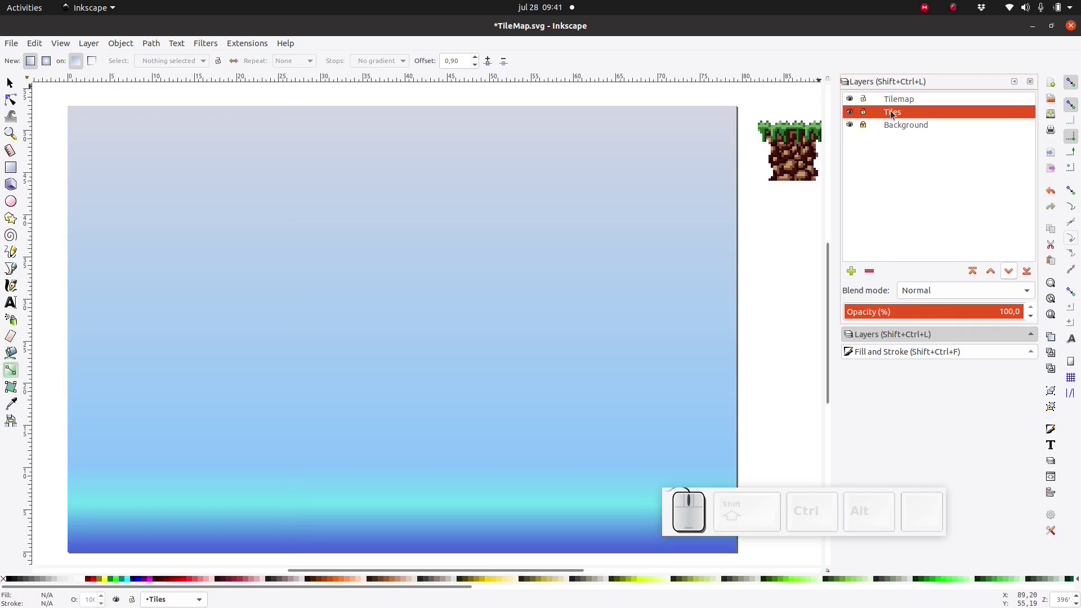
# Cut the rock tile, paste it into the Tilemap layer and place it at the page bottom.
pyautogui.click(14, 84)
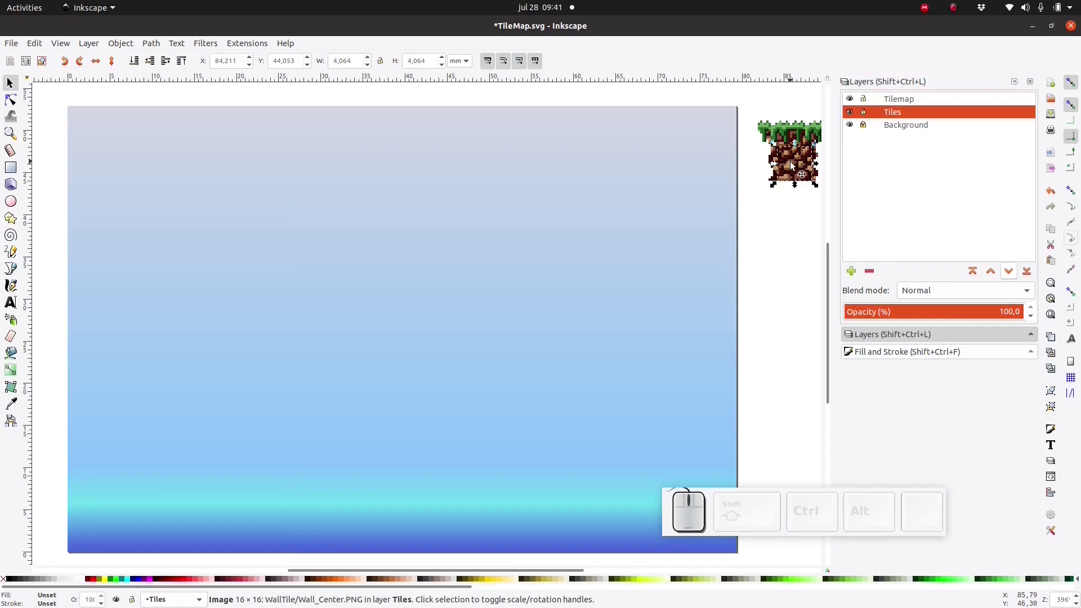
pyautogui.moveTo(791, 166); pyautogui.dragTo(339, 322)
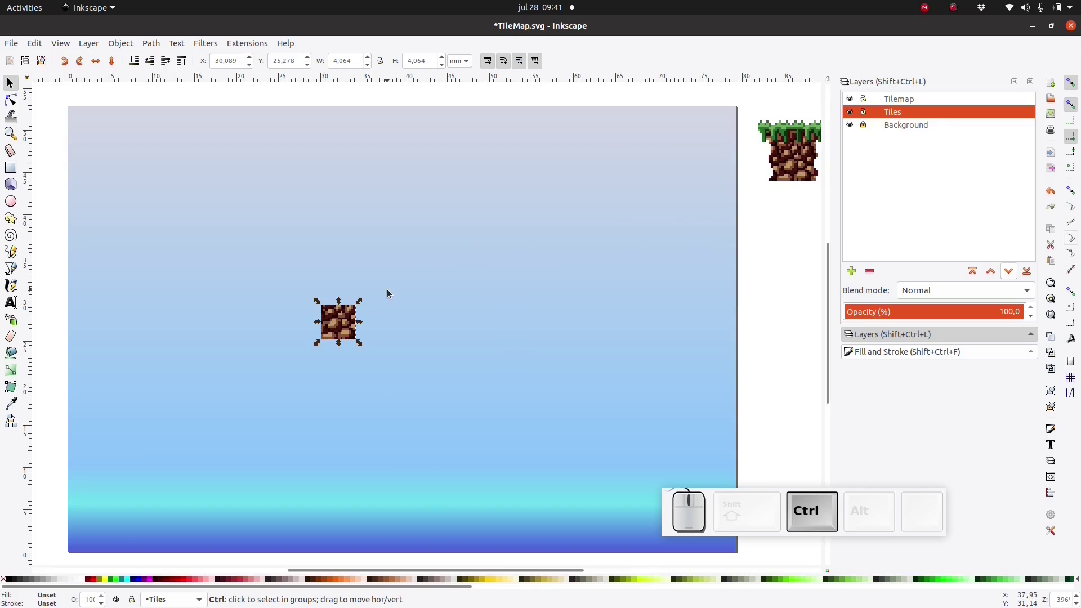
pyautogui.press('ctrl+x')
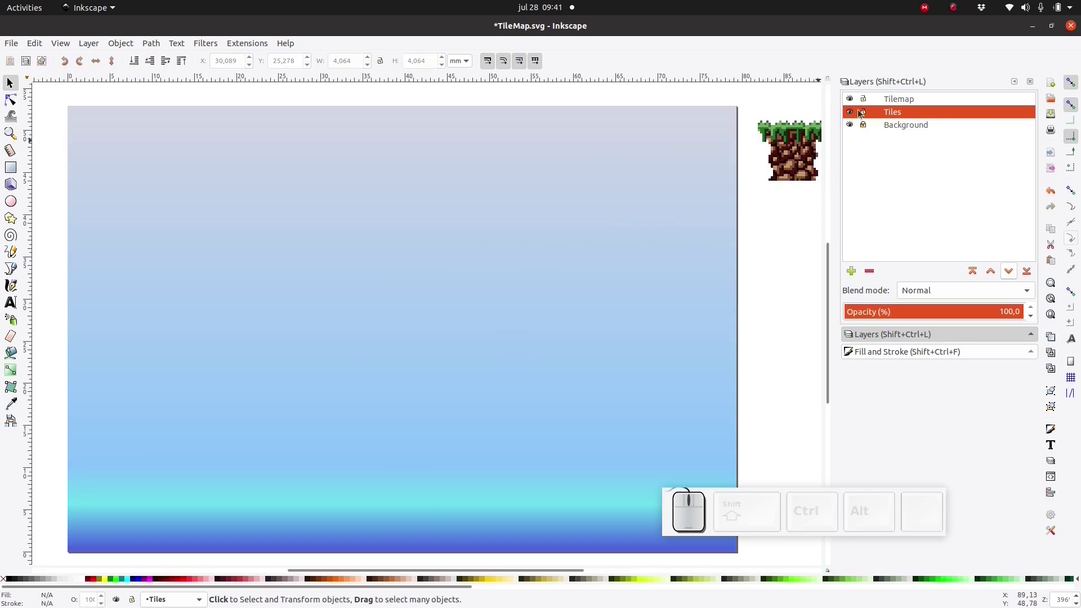
pyautogui.click(903, 98)
pyautogui.press('ctrl+v')
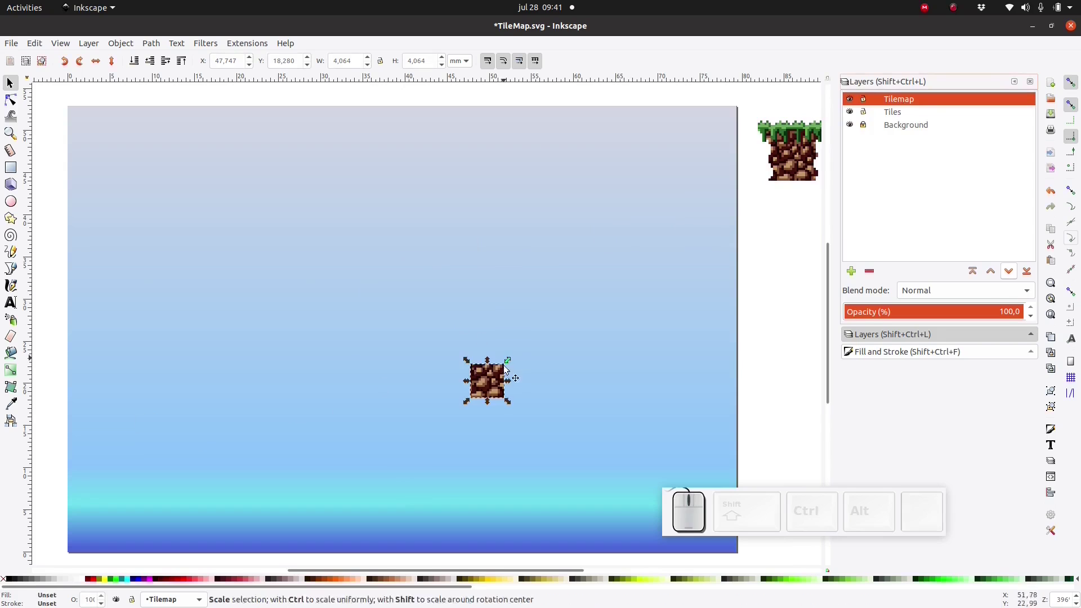
pyautogui.moveTo(445, 437); pyautogui.dragTo(788, 178)
# Select the grass tiles beside the page and paste copies into the Tilemap layer.
pyautogui.click(812, 164)
pyautogui.click(772, 138)
pyautogui.click(793, 139)
pyautogui.click(822, 136)
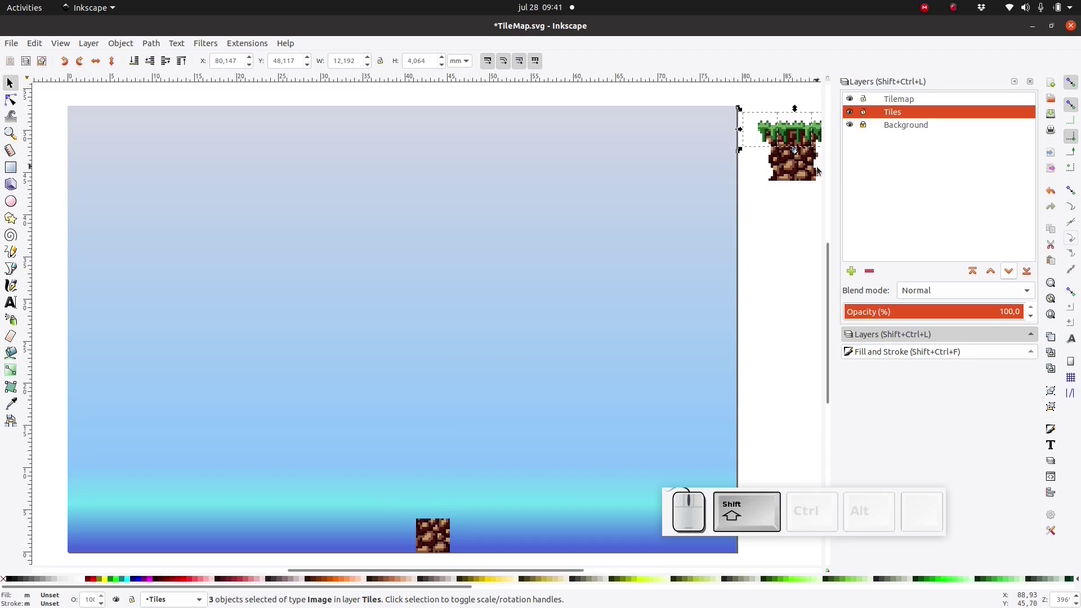
pyautogui.click(820, 167)
pyautogui.click(817, 171)
pyautogui.click(776, 173)
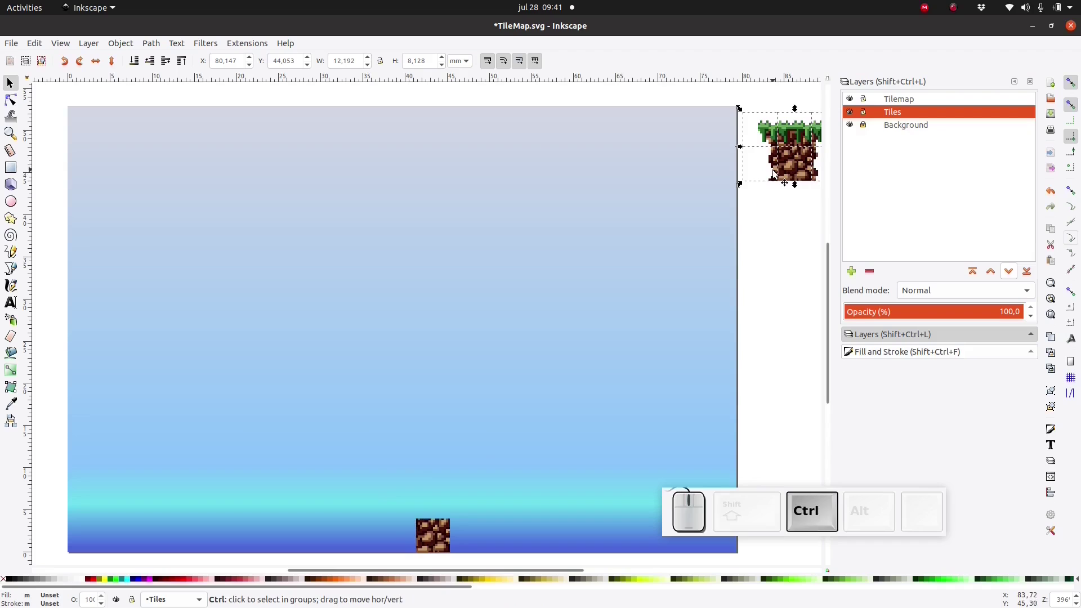
pyautogui.press('ctrl+c')
pyautogui.click(906, 100)
pyautogui.press('ctrl+v')
pyautogui.click(865, 115)
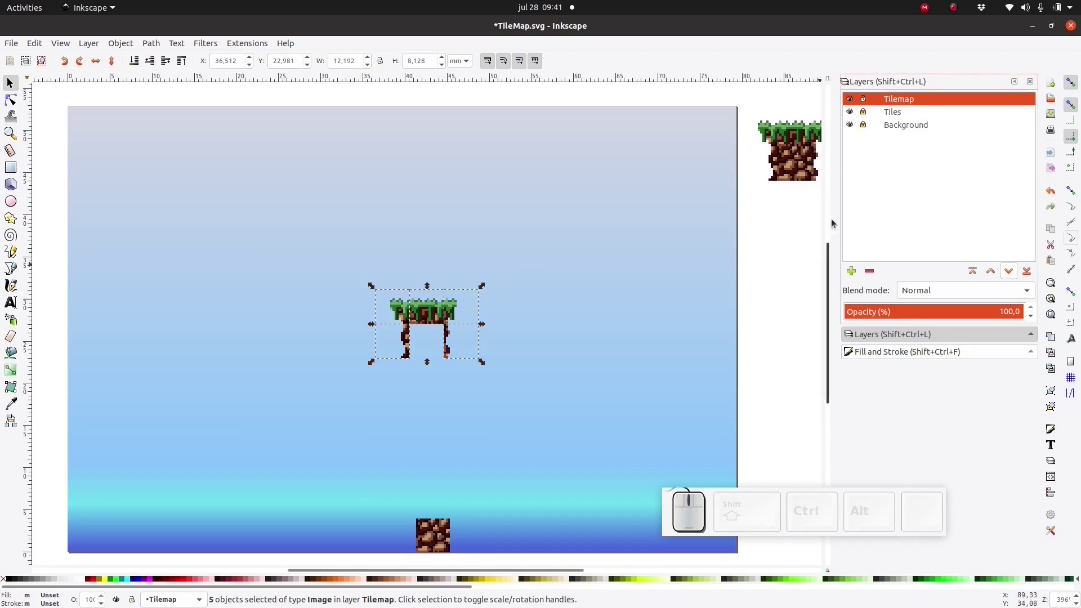
# Lay a bottom row of rock tiles at the lower left, duplicating and snapping each beside its neighbour.
pyautogui.click(389, 316)
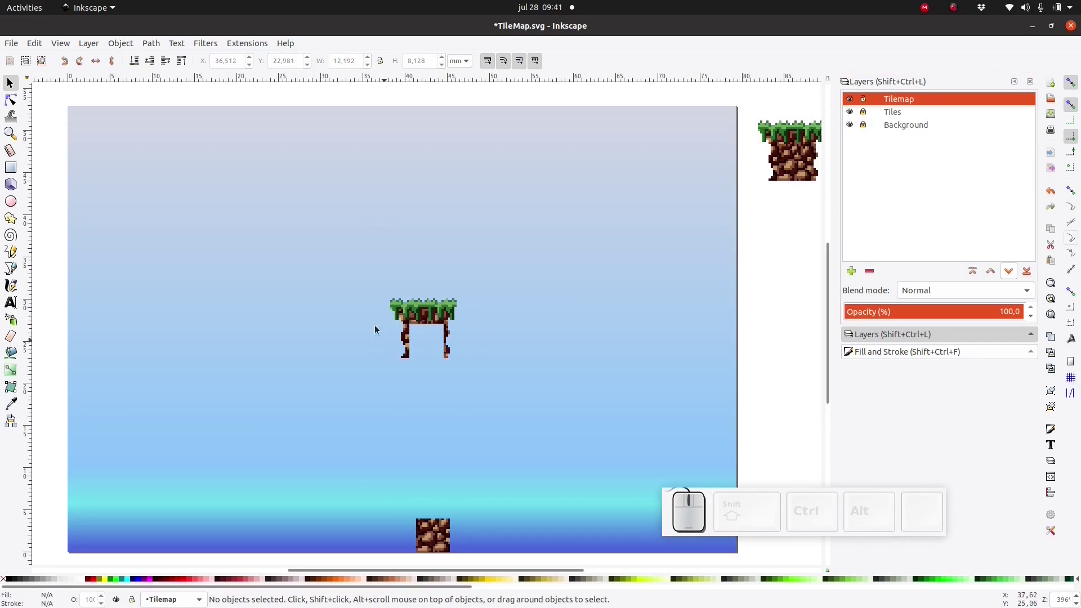
pyautogui.moveTo(352, 271); pyautogui.dragTo(430, 338)
pyautogui.moveTo(426, 308); pyautogui.dragTo(434, 446)
pyautogui.click(434, 545)
pyautogui.moveTo(423, 532); pyautogui.dragTo(208, 537)
pyautogui.press('ctrl+d')
pyautogui.moveTo(216, 531); pyautogui.dragTo(249, 532)
pyautogui.press('ctrl+d')
pyautogui.moveTo(264, 535); pyautogui.dragTo(290, 533)
pyautogui.press('ctrl+d')
pyautogui.moveTo(288, 535); pyautogui.dragTo(223, 542)
# Stack duplicated tiles into a second tier above the bottom row.
pyautogui.moveTo(187, 495); pyautogui.dragTo(356, 571)
pyautogui.press('ctrl+d')
pyautogui.moveTo(220, 527); pyautogui.dragTo(226, 510)
pyautogui.press('ctrl+d')
pyautogui.click(215, 475)
pyautogui.click(264, 475)
pyautogui.moveTo(277, 472); pyautogui.dragTo(241, 464)
pyautogui.click(241, 463)
pyautogui.click(373, 428)
# Duplicate more tiles and place a rock block at the bottom right of the page.
pyautogui.press('ctrl+d')
pyautogui.click(319, 468)
pyautogui.press('ctrl+d')
pyautogui.click(359, 466)
pyautogui.click(420, 566)
pyautogui.click(319, 448)
pyautogui.press('ctrl+d')
pyautogui.moveTo(407, 474); pyautogui.dragTo(569, 473)
pyautogui.click(612, 475)
pyautogui.press('ctrl+d')
# Build the upper stepped tiers of the island from duplicated tiles.
pyautogui.click(326, 423)
pyautogui.click(269, 325)
pyautogui.click(426, 226)
pyautogui.press('ctrl+d')
pyautogui.click(342, 355)
pyautogui.press('ctrl+d')
pyautogui.click(358, 401)
pyautogui.press('ctrl+d')
pyautogui.click(377, 401)
pyautogui.click(351, 406)
pyautogui.click(320, 380)
pyautogui.click(366, 308)
# Top the island with duplicated grass tiles placed along the step.
pyautogui.click(307, 330)
pyautogui.press('ctrl+d')
pyautogui.click(326, 340)
pyautogui.click(406, 221)
pyautogui.click(391, 214)
pyautogui.press('ctrl+d')
pyautogui.moveTo(377, 221); pyautogui.dragTo(291, 432)
pyautogui.click(303, 432)
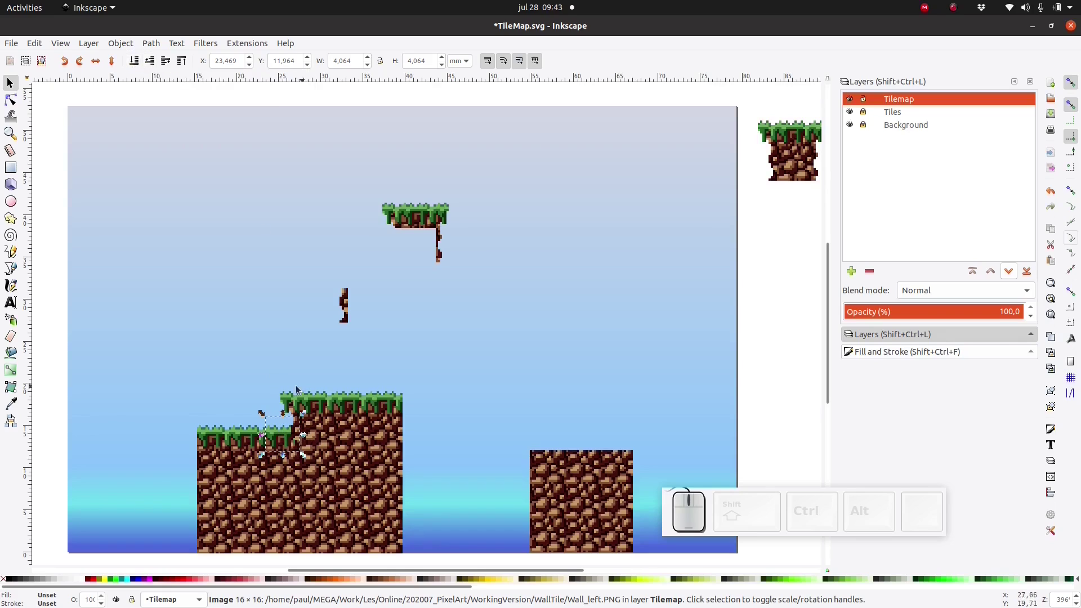
# Place wall-edge and grass tiles at the island's left step.
pyautogui.click(135, 66)
pyautogui.click(292, 439)
pyautogui.click(53, 405)
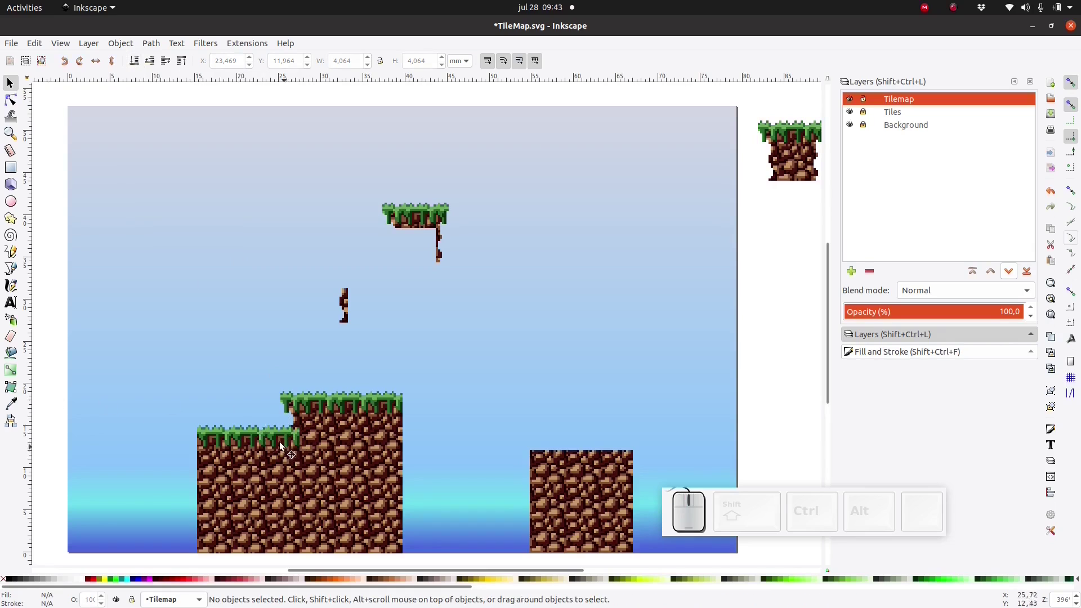
pyautogui.click(281, 443)
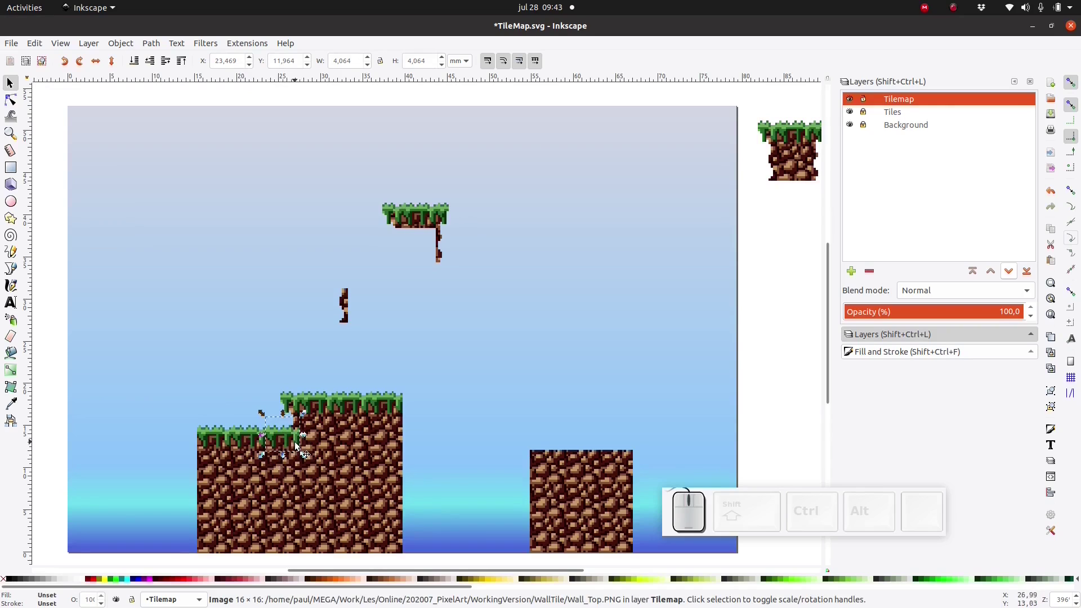
pyautogui.click(57, 410)
pyautogui.click(297, 423)
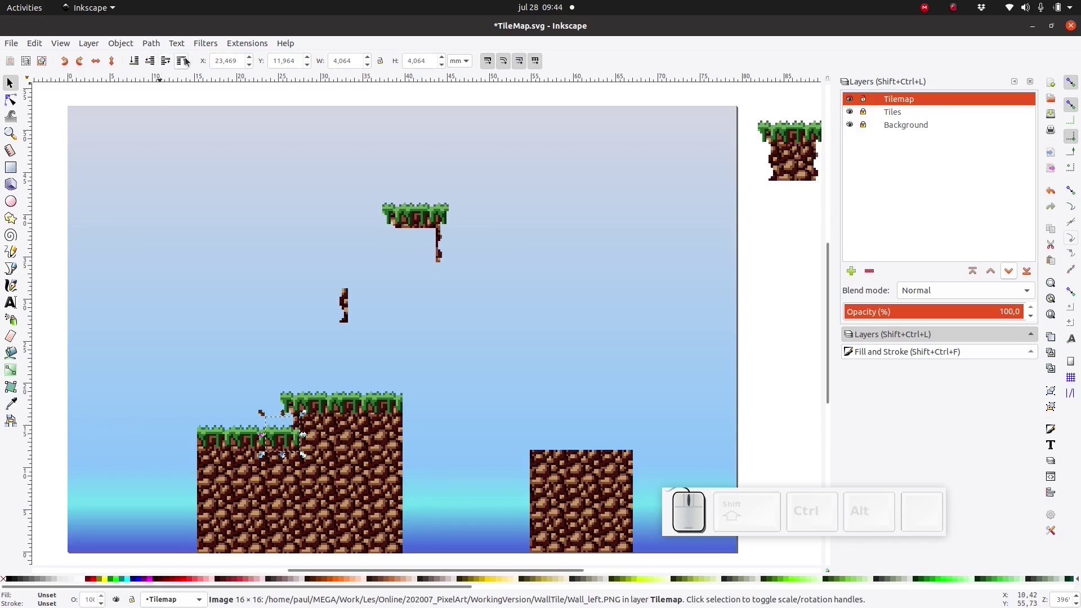
# Adjust the wall tile's stacking order and place the first grass tiles onto the right-hand rock block.
pyautogui.click(188, 60)
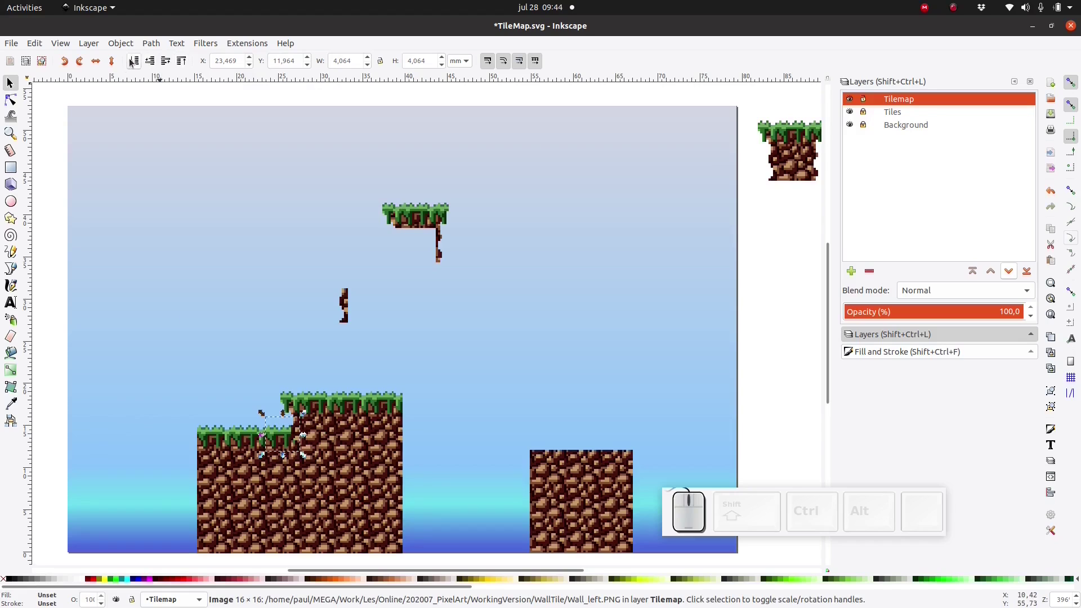
pyautogui.click(132, 60)
pyautogui.click(55, 239)
pyautogui.click(448, 215)
pyautogui.moveTo(427, 242); pyautogui.dragTo(224, 151)
pyautogui.click(183, 61)
pyautogui.moveTo(246, 309); pyautogui.dragTo(308, 434)
pyautogui.press('ctrl+d')
pyautogui.click(327, 432)
pyautogui.click(387, 211)
pyautogui.press('ctrl+d')
pyautogui.click(157, 406)
# Duplicate grass and wall tiles and snap them along the right block's top and edge.
pyautogui.moveTo(396, 223); pyautogui.dragTo(416, 219)
pyautogui.click(430, 219)
pyautogui.click(327, 411)
pyautogui.click(384, 410)
pyautogui.press('ctrl+d')
pyautogui.click(423, 406)
pyautogui.click(442, 246)
pyautogui.click(441, 257)
pyautogui.press('ctrl+d')
pyautogui.click(441, 266)
pyautogui.press('ctrl+d')
# Fill the right block's lower wall with duplicated tiles and remove a stray duplicate.
pyautogui.click(406, 469)
pyautogui.press('ctrl+d')
pyautogui.click(411, 483)
pyautogui.click(410, 471)
pyautogui.click(408, 464)
pyautogui.doubleClick(407, 431)
pyautogui.press('ctrl+d')
pyautogui.click(407, 518)
pyautogui.press('ctrl+d')
pyautogui.moveTo(408, 518); pyautogui.dragTo(447, 381)
pyautogui.click(438, 256)
pyautogui.doubleClick(441, 254)
pyautogui.press('ctrl+d')
pyautogui.press('Delete')
# Duplicate and snap wall tiles to finish the left island's edges.
pyautogui.doubleClick(346, 307)
pyautogui.press('ctrl+d')
pyautogui.press('ctrl+d')
pyautogui.click(191, 469)
pyautogui.press('ctrl+d')
pyautogui.moveTo(178, 533); pyautogui.dragTo(194, 503)
pyautogui.click(170, 540)
pyautogui.click(195, 511)
pyautogui.moveTo(194, 495); pyautogui.dragTo(193, 485)
pyautogui.doubleClick(195, 468)
pyautogui.press('ctrl+d')
# Place the last grass tiles on the right block, delete the leftover floating tile and save the tile map.
pyautogui.click(397, 217)
pyautogui.press('ctrl+d')
pyautogui.click(388, 216)
pyautogui.moveTo(415, 410); pyautogui.dragTo(415, 410)
pyautogui.press('ctrl+d')
pyautogui.click(456, 389)
pyautogui.moveTo(449, 384); pyautogui.dragTo(411, 407)
pyautogui.click(411, 407)
pyautogui.click(315, 99)
pyautogui.click(281, 100)
pyautogui.press('Delete')
pyautogui.scroll(3)
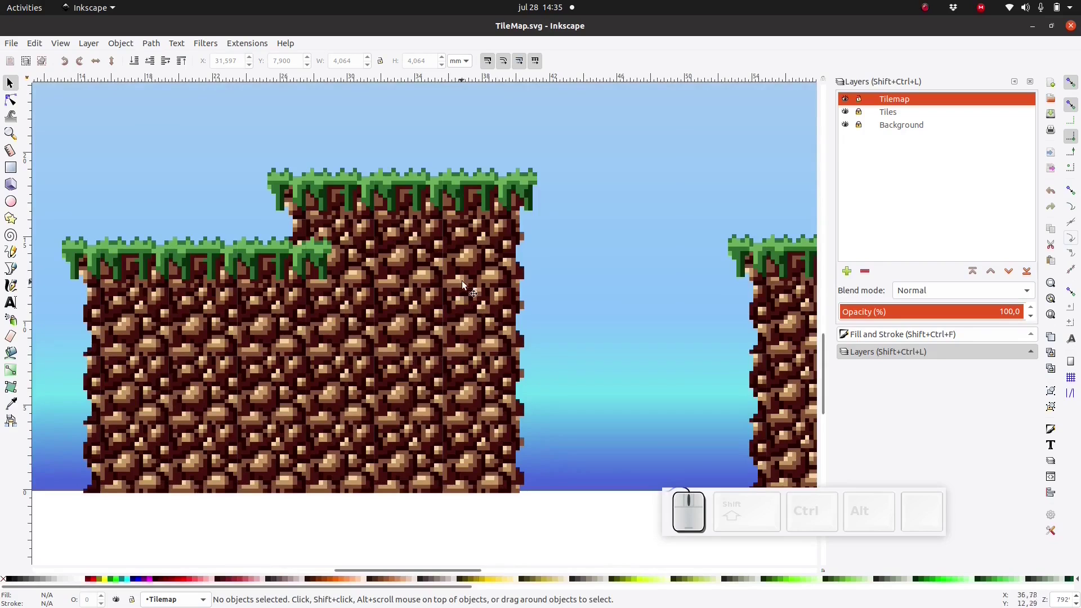
pyautogui.click(465, 279)
pyautogui.click(371, 312)
pyautogui.click(293, 322)
pyautogui.click(185, 323)
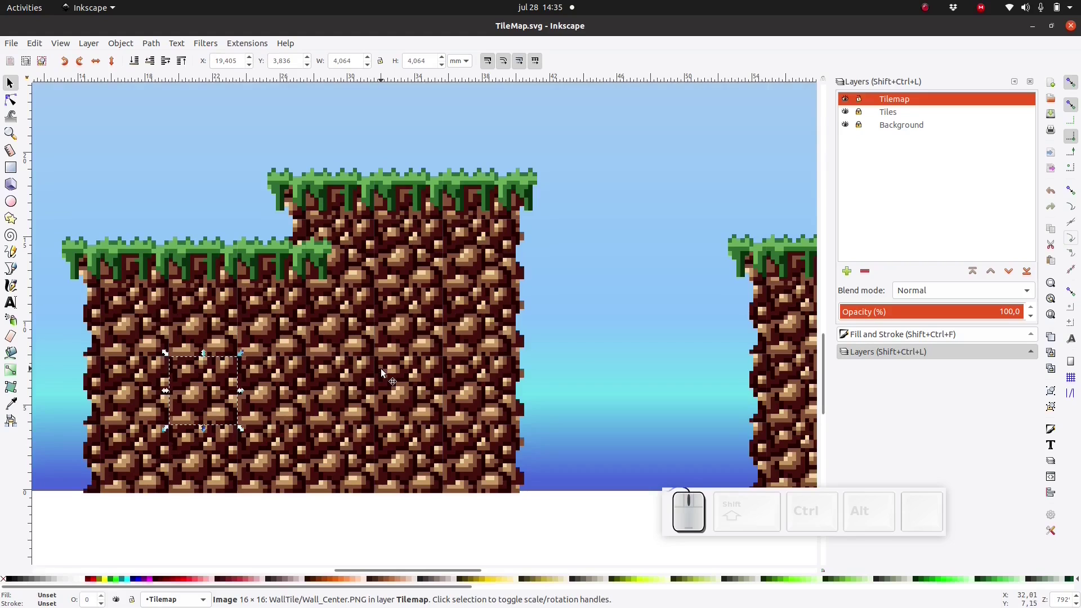